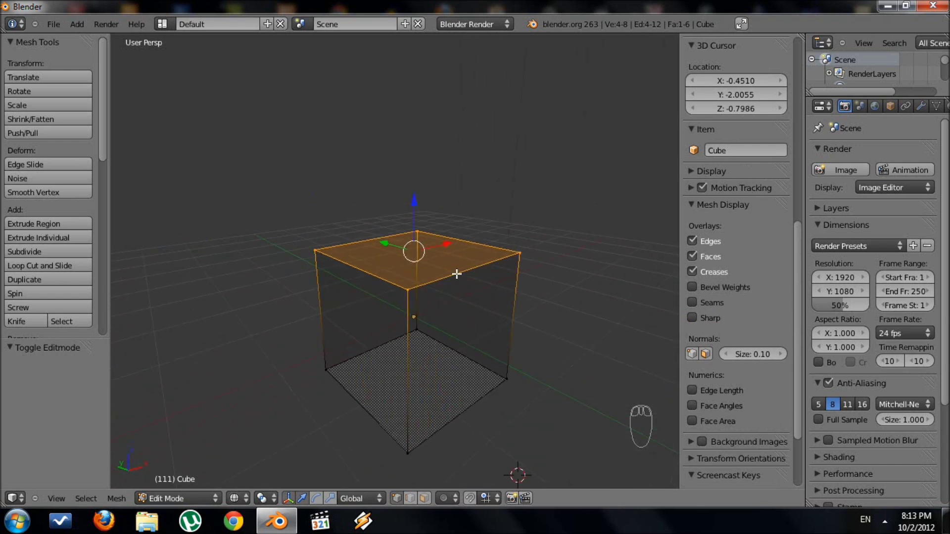
- Bring up the delete choices to strip the cube down to a single face
{"action": "key", "text": "x"}
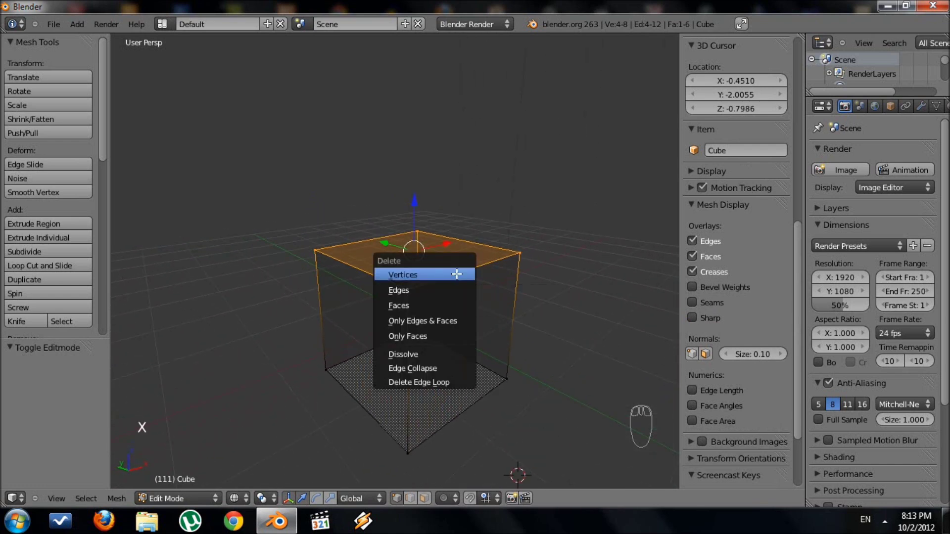
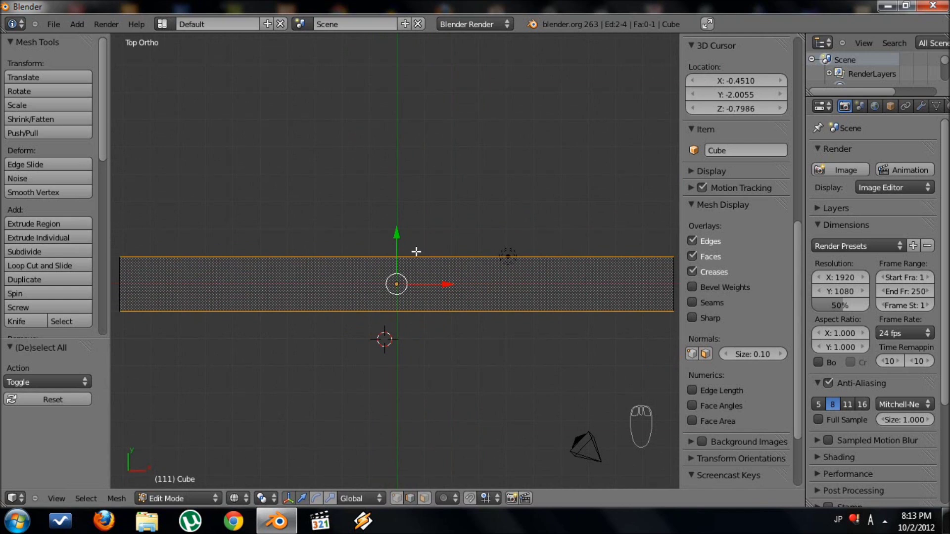
- Subdivide the strip via the Specials menu and adjust the cut count in the operator panel
{"action": "key", "text": "w"}
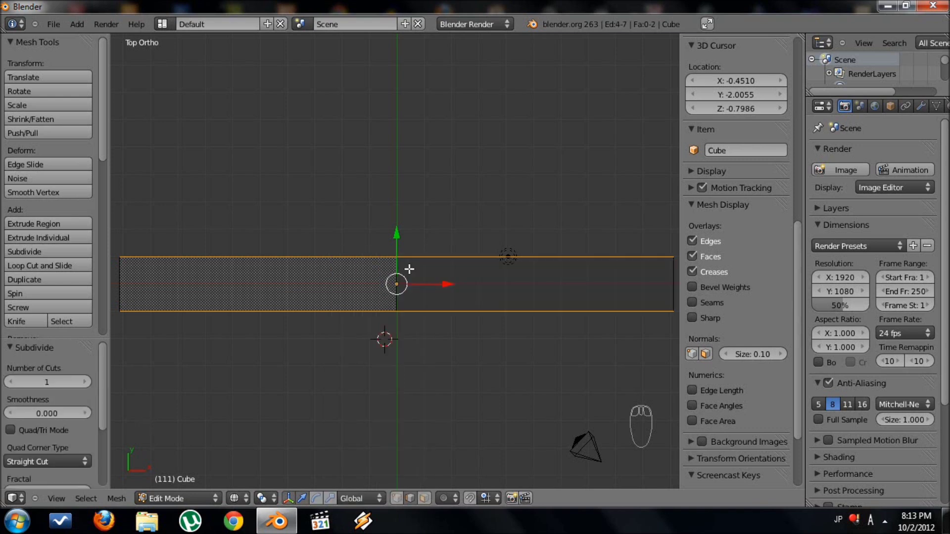
{"action": "key", "text": "F6"}
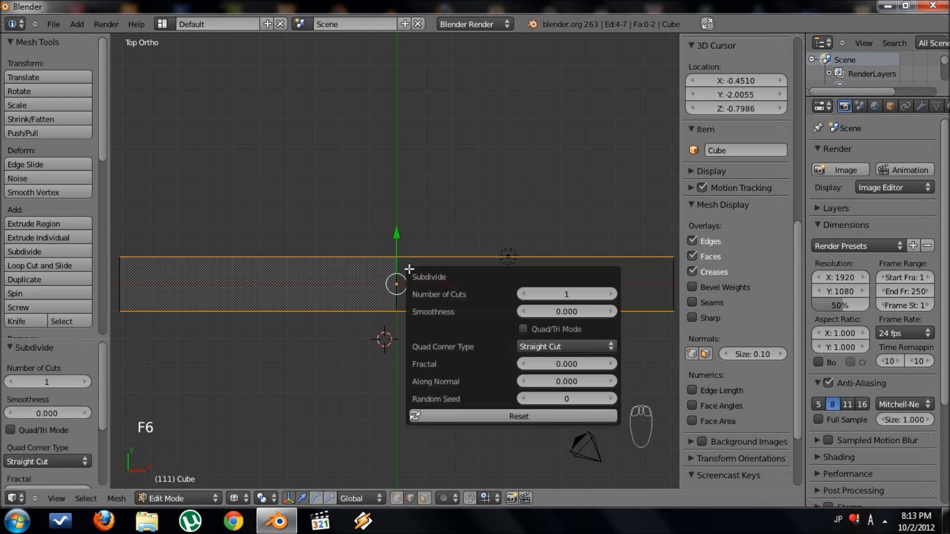
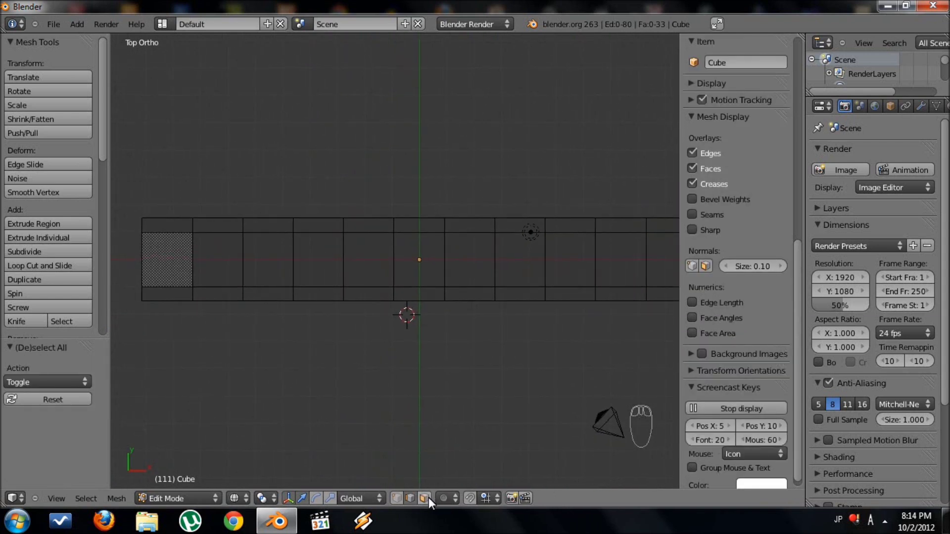
- Switch to face select mode, hide both side panels and pick the first edge-row faces
{"action": "left_click_drag", "start_coordinate": [429, 503], "coordinate": [476, 343]}
{"action": "left_click_drag", "start_coordinate": [476, 343], "coordinate": [365, 224]}
{"action": "key", "text": "z"}
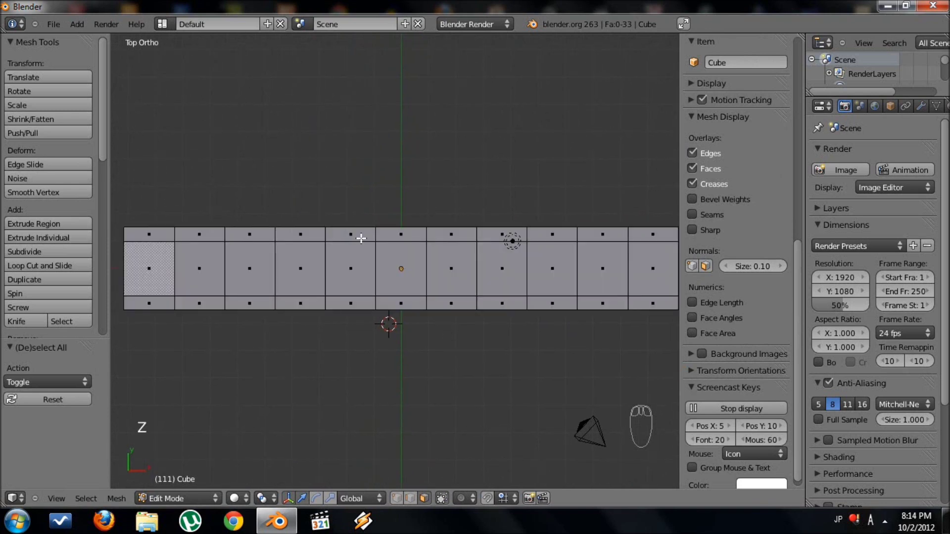
{"action": "left_click", "coordinate": [387, 283]}
{"action": "left_click_drag", "start_coordinate": [378, 289], "coordinate": [297, 224]}
{"action": "key", "text": "t"}
{"action": "key", "text": "n"}
- Add the remaining alternating edge-row faces to the selection and tilt the view to check them
{"action": "left_click_drag", "start_coordinate": [337, 299], "coordinate": [194, 214]}
{"action": "key", "text": "b"}
{"action": "middle_click", "coordinate": [194, 213]}
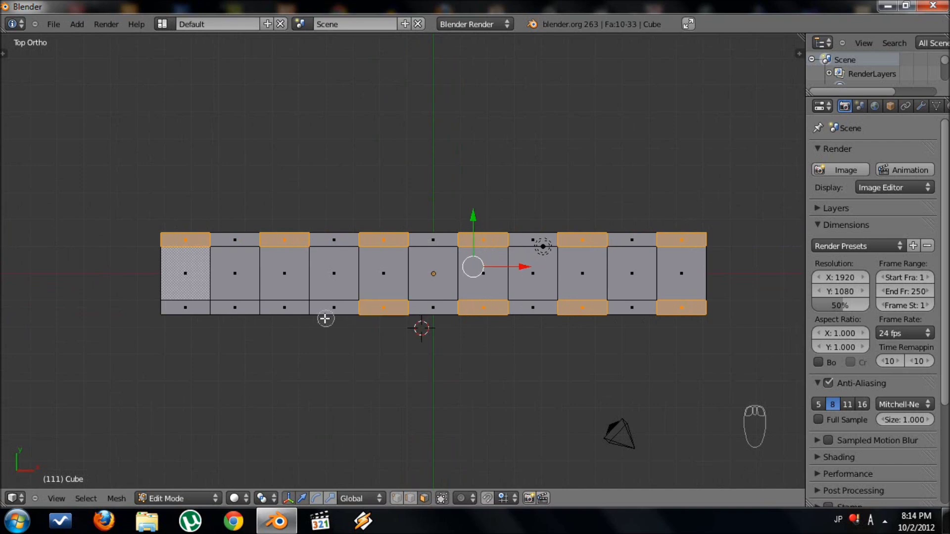
{"action": "right_click", "coordinate": [196, 314]}
{"action": "left_click", "coordinate": [292, 387]}
{"action": "key", "text": "KP_1"}
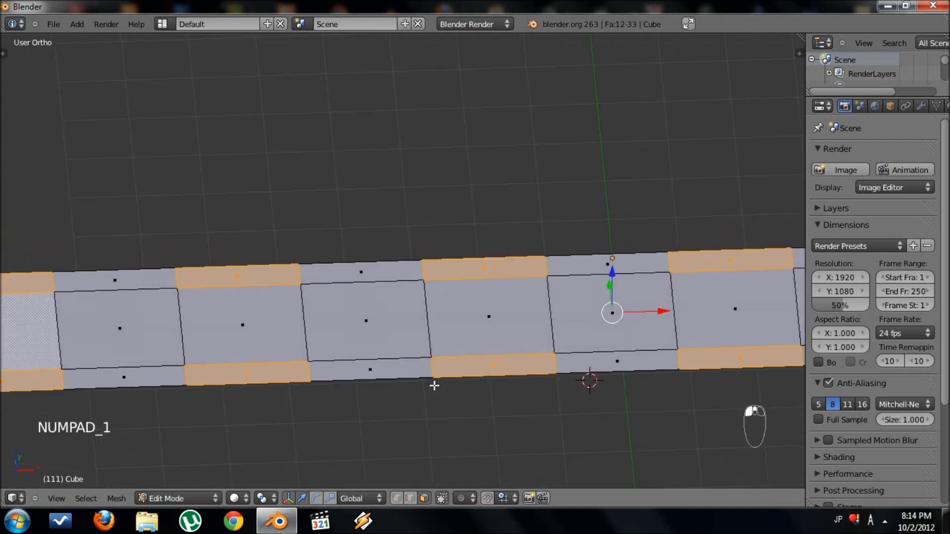
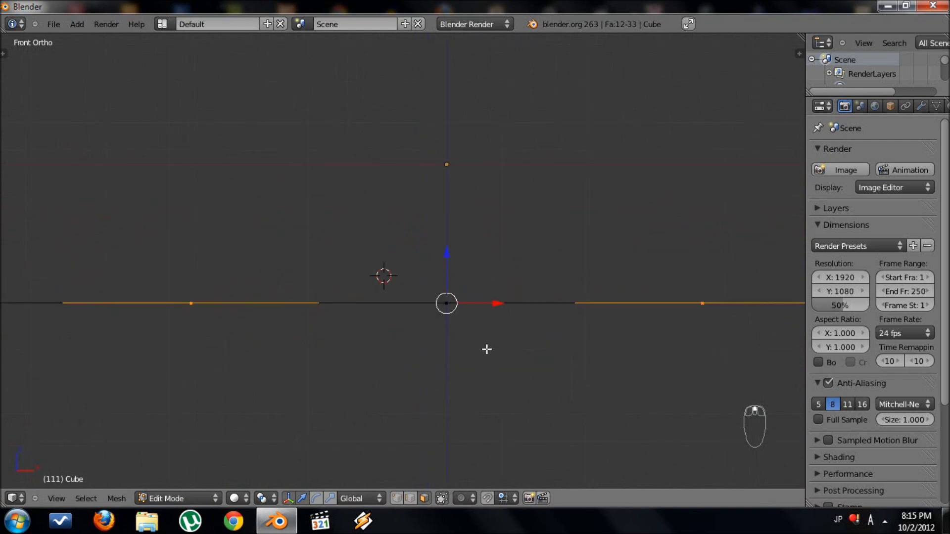
- Extrude the alternating edge faces upward into merlon blocks and orbit to inspect them
{"action": "key", "text": "e"}
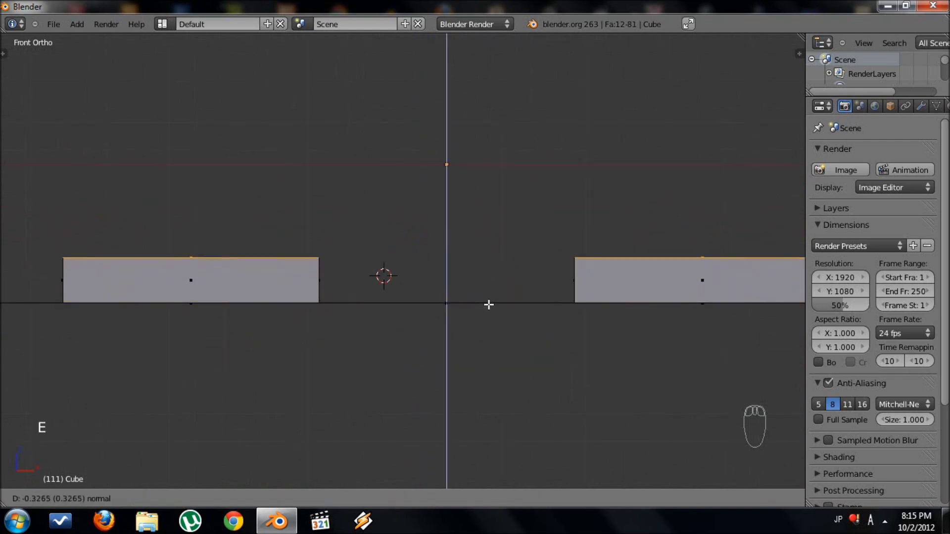
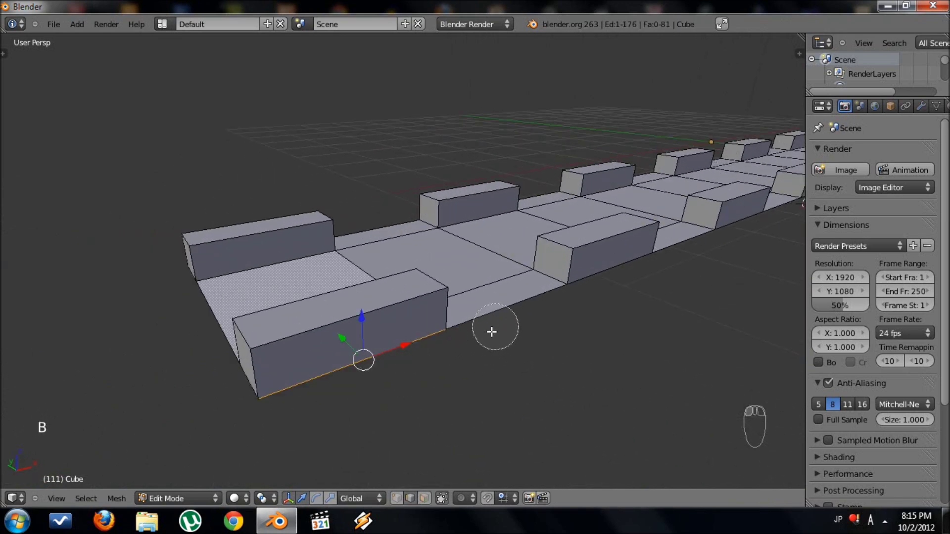
{"action": "key", "text": "b"}
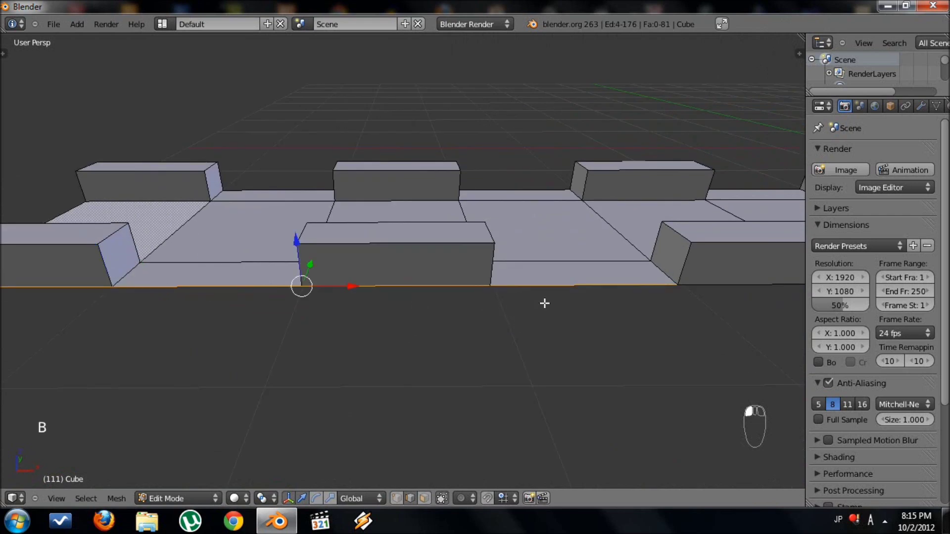
{"action": "key", "text": "b"}
{"action": "key", "text": "b"}
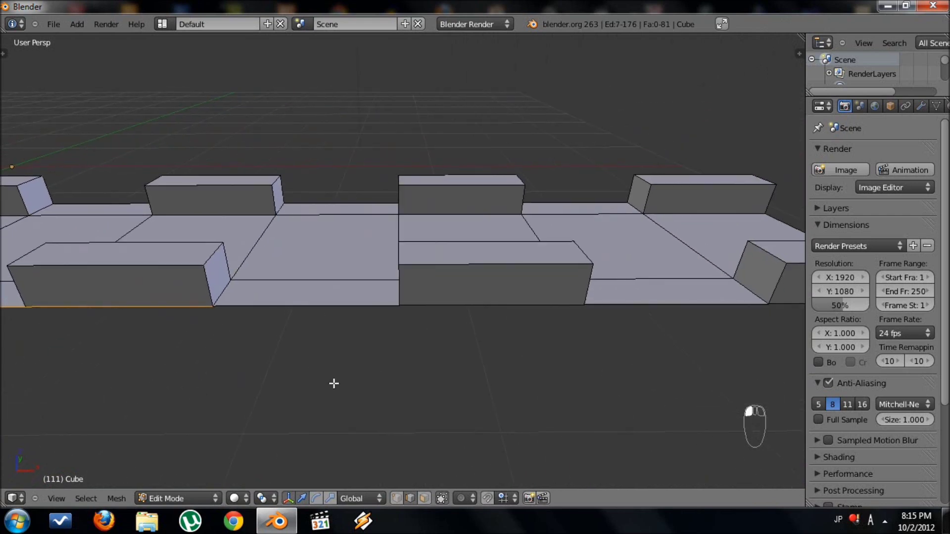
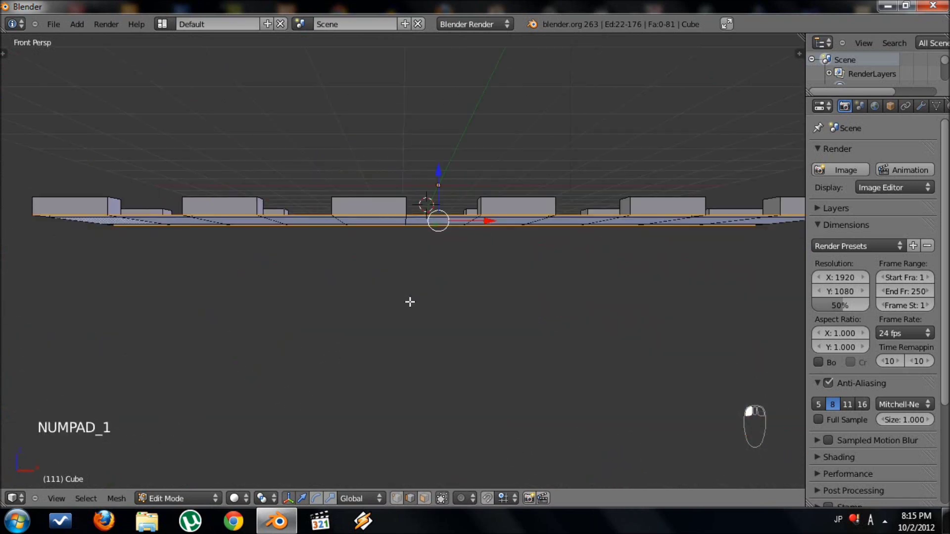
- Extrude the whole strip downward into a tall wall, confirm the height and view it from above
{"action": "key", "text": "KP_5"}
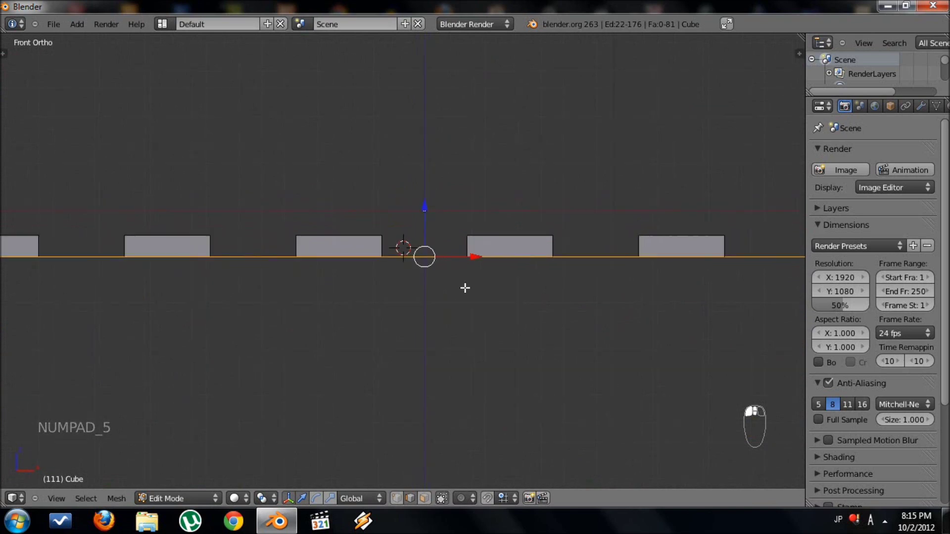
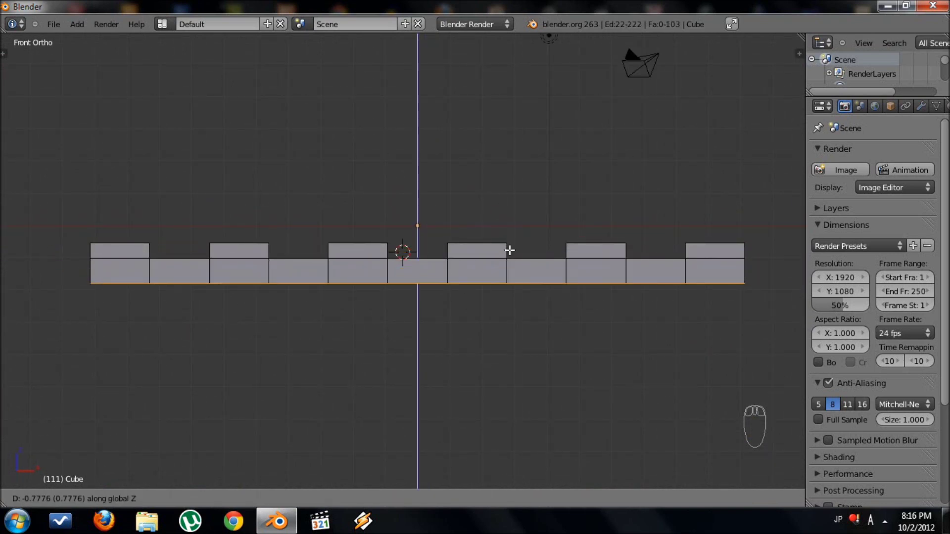
{"action": "left_click_drag", "start_coordinate": [532, 405], "coordinate": [475, 298]}
{"action": "key", "text": "g"}
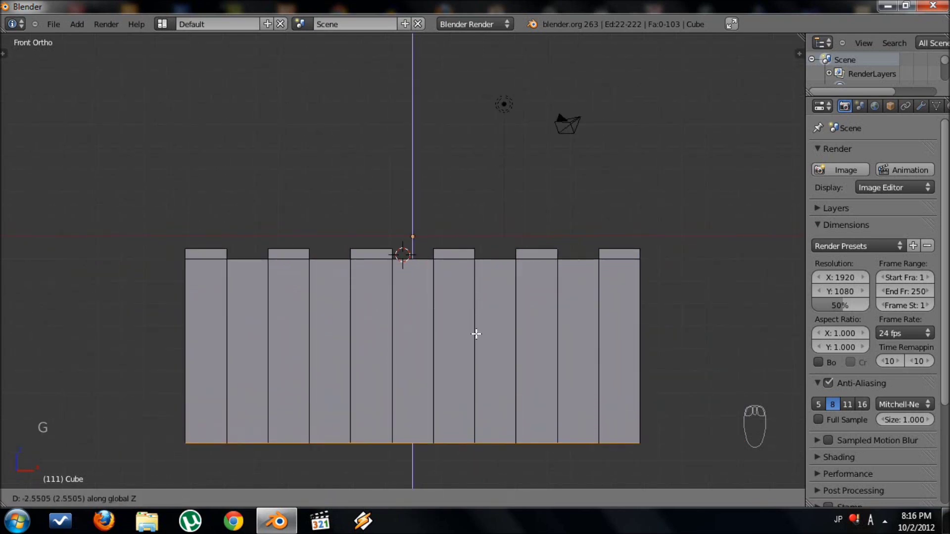
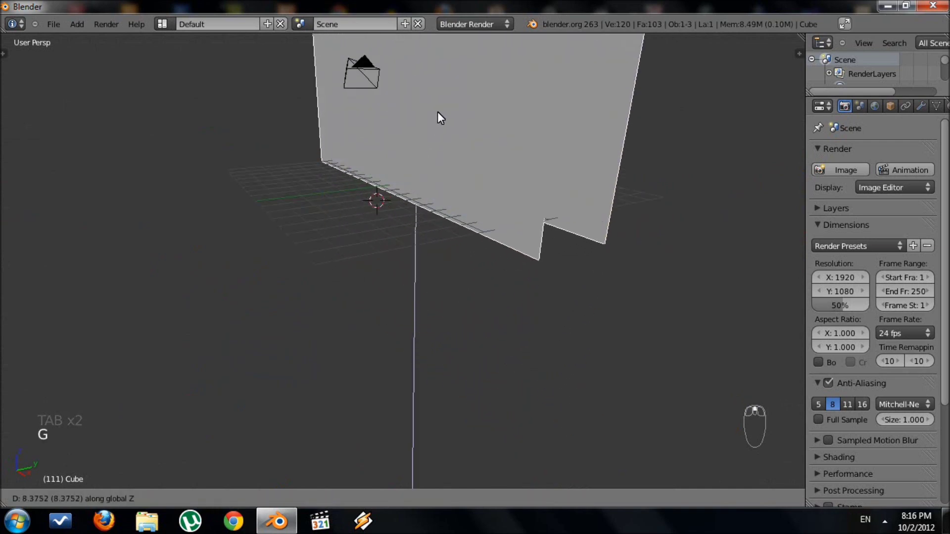
{"action": "key", "text": "g"}
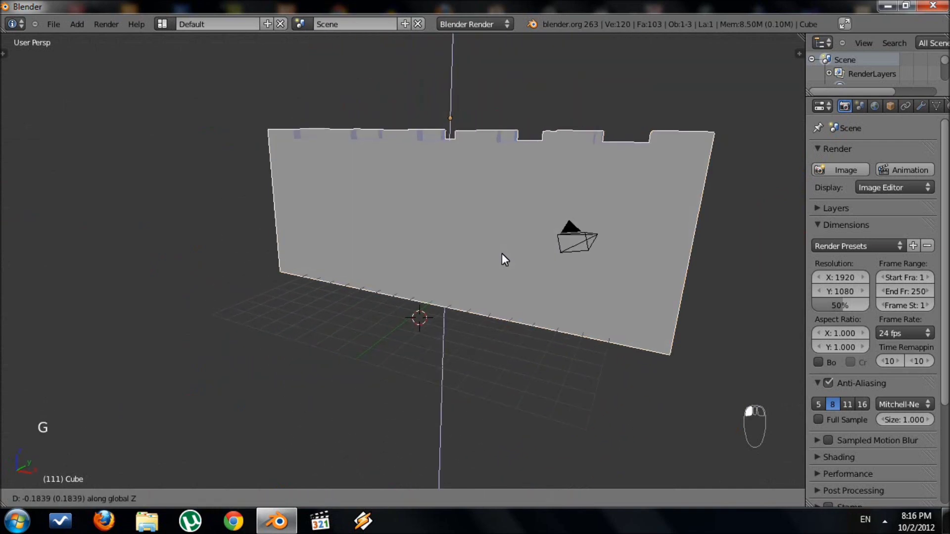
{"action": "key", "text": "Tab"}
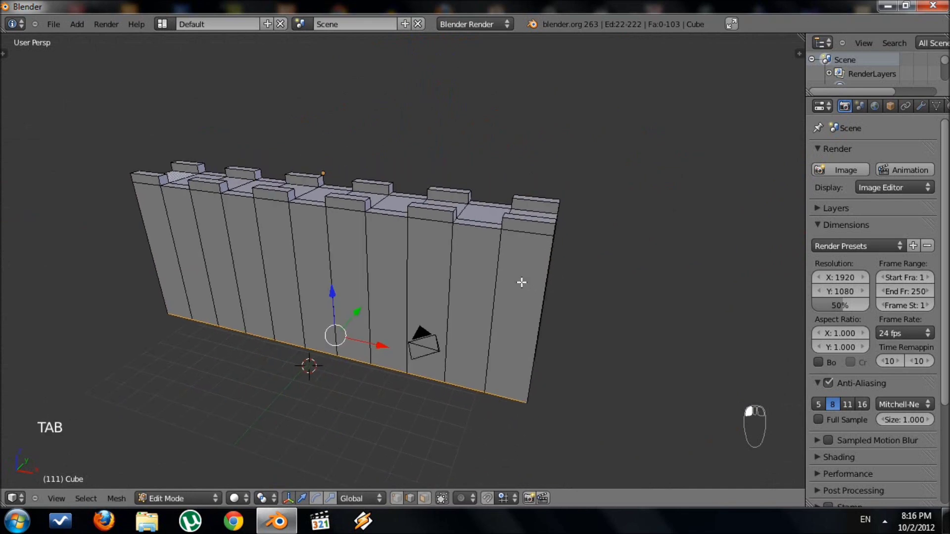
{"action": "key", "text": "KP_7"}
{"action": "key", "text": "KP_5"}
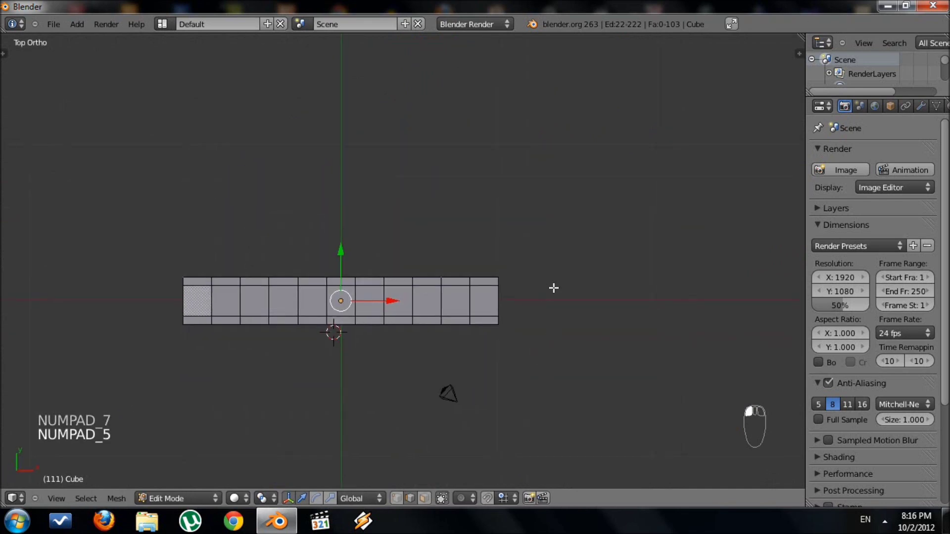
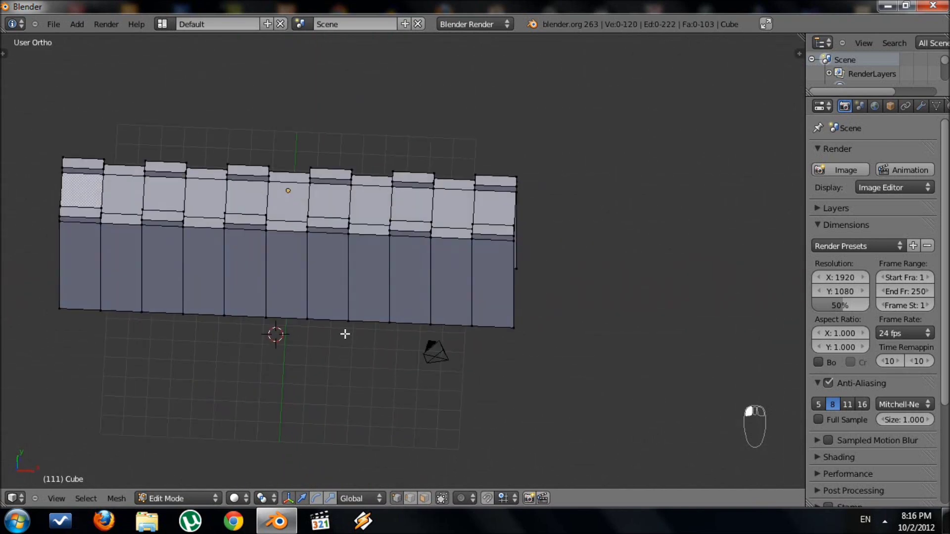
- Add a circle mesh centred on the wall's right end as the corner tower base
{"action": "key", "text": "b"}
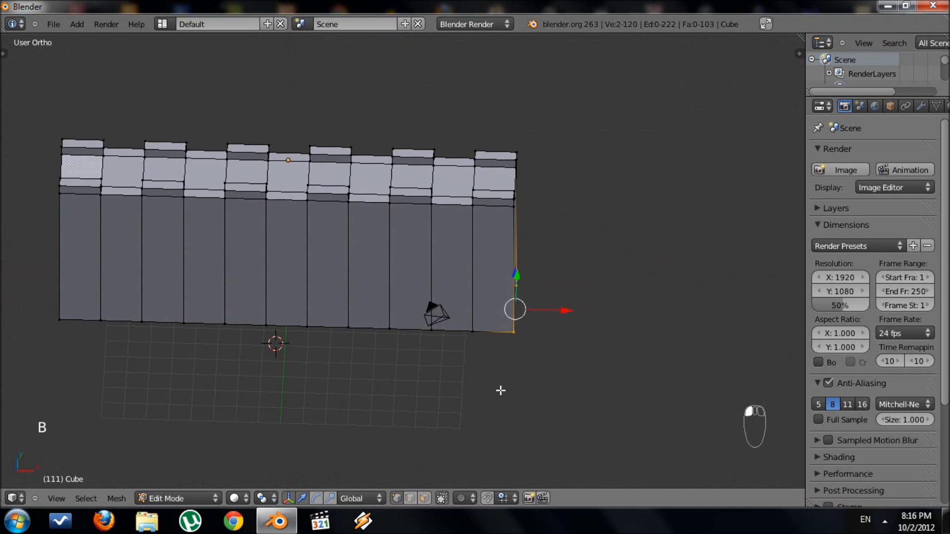
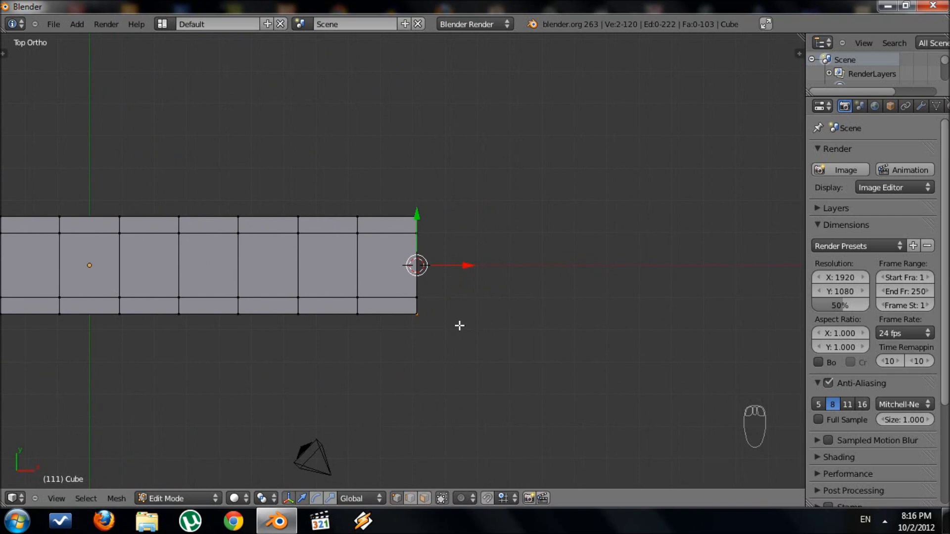
{"action": "key", "text": "shift+a"}
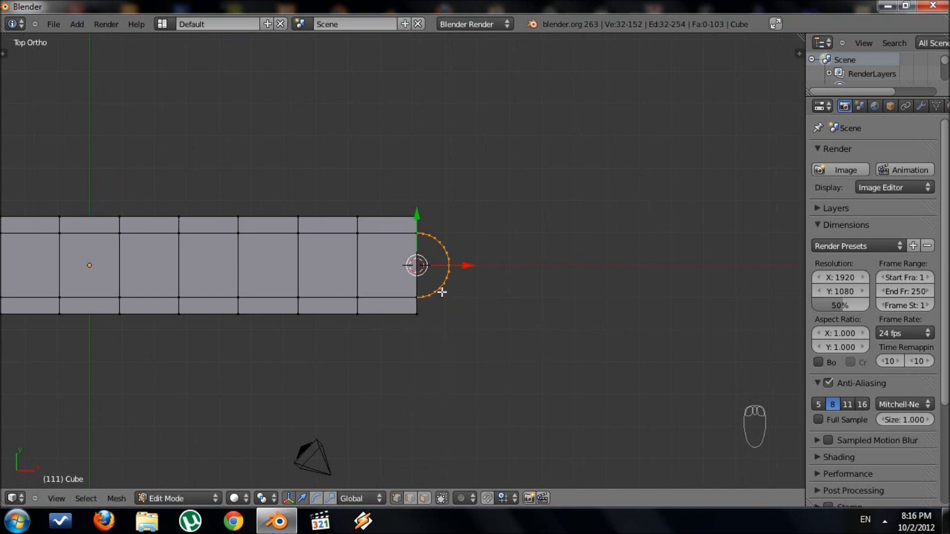
- Adjust the new circle's settings (32 vertices, radius 1.000) in the operator panel
{"action": "key", "text": "F6"}
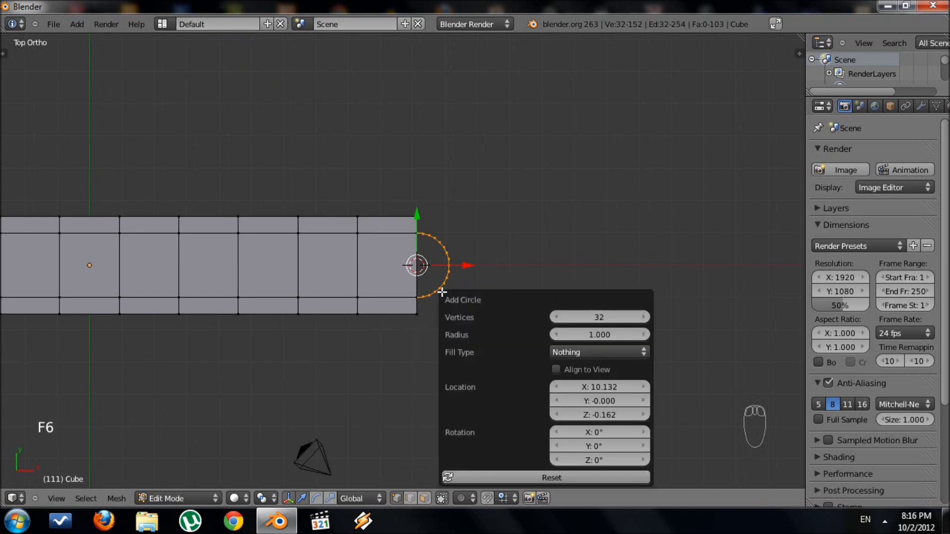
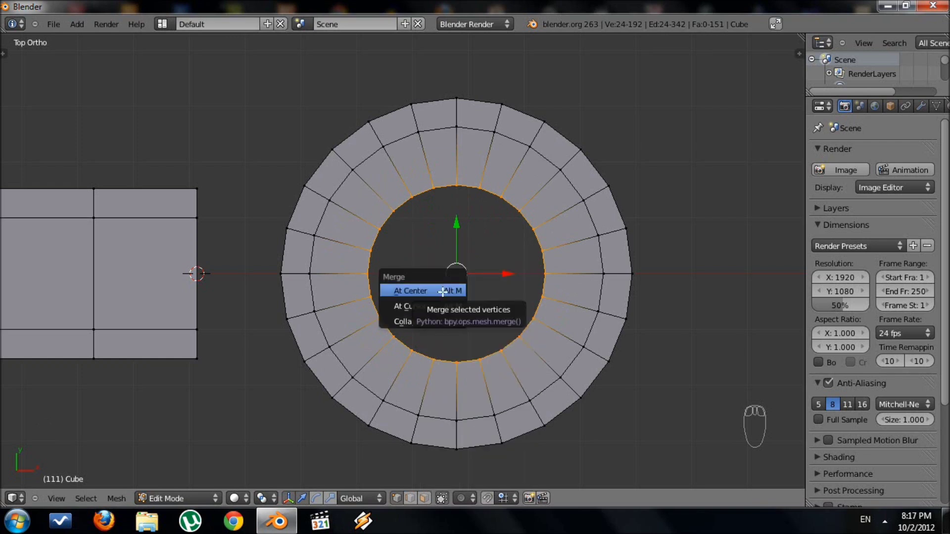
- Merge the ring's inner loop at the centre into a solid disc and brush-select its vertices
{"action": "key", "text": "a"}
{"action": "left_click_drag", "start_coordinate": [488, 333], "coordinate": [374, 143]}
{"action": "key", "text": "b"}
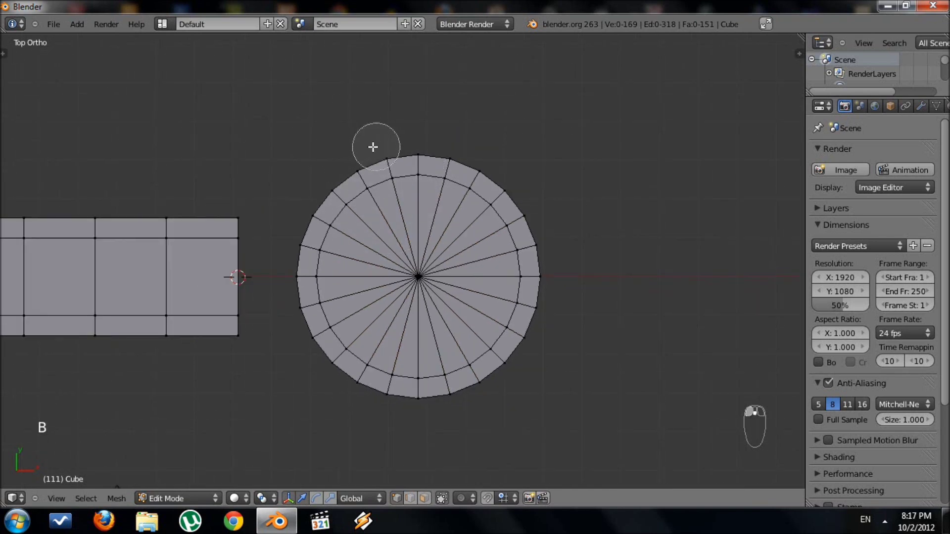
{"action": "middle_click", "coordinate": [405, 142]}
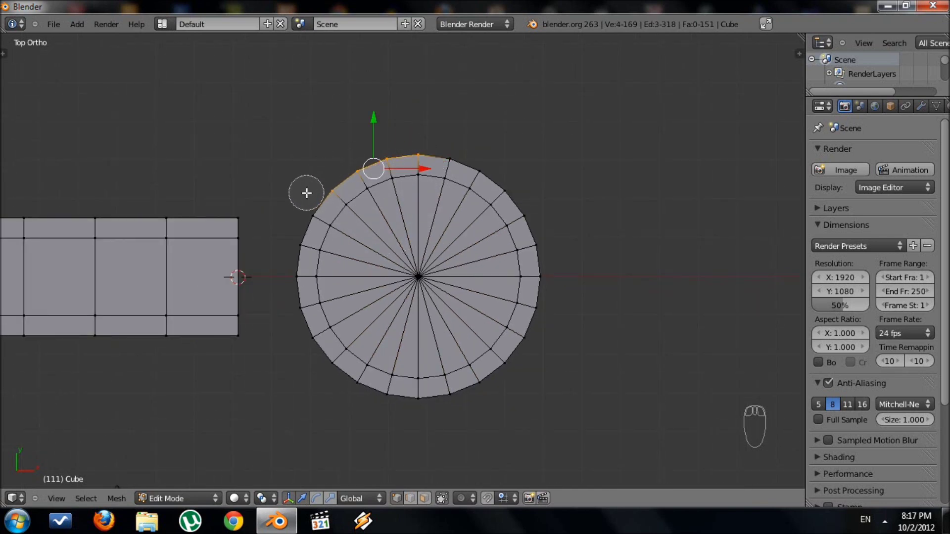
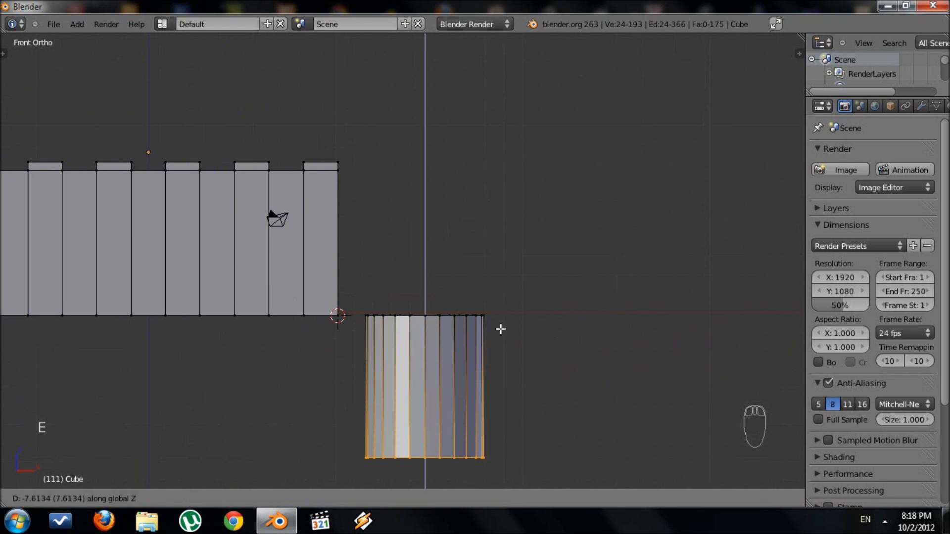
- Confirm the tower's downward extrusion, select the whole cylinder and move it straight up along Z
{"action": "left_click", "coordinate": [512, 377]}
{"action": "key", "text": "g"}
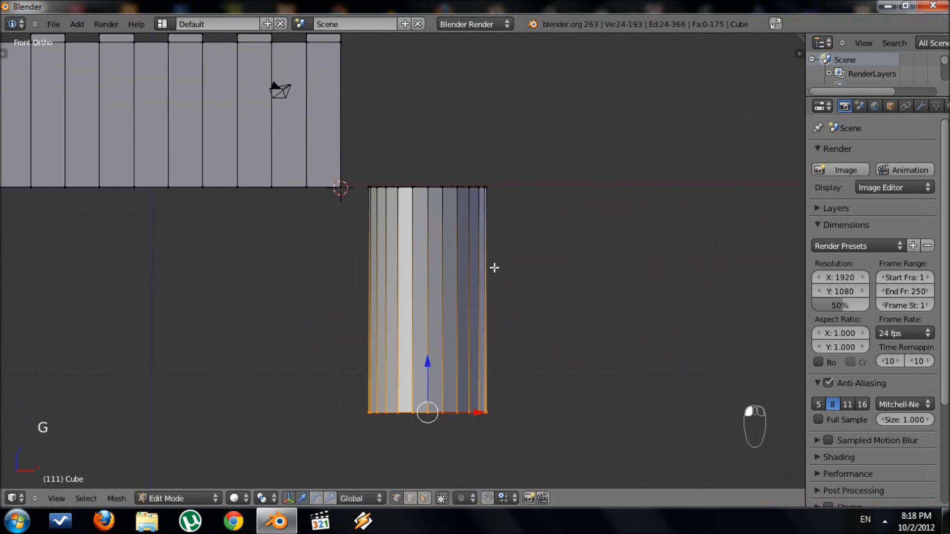
{"action": "key", "text": "a"}
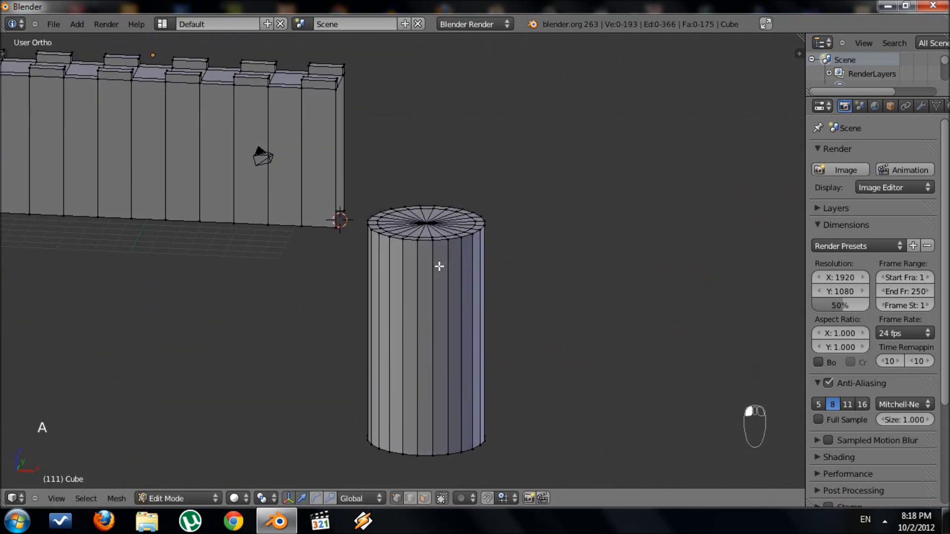
{"action": "key", "text": "l"}
{"action": "key", "text": "KP_1"}
{"action": "key", "text": "g"}
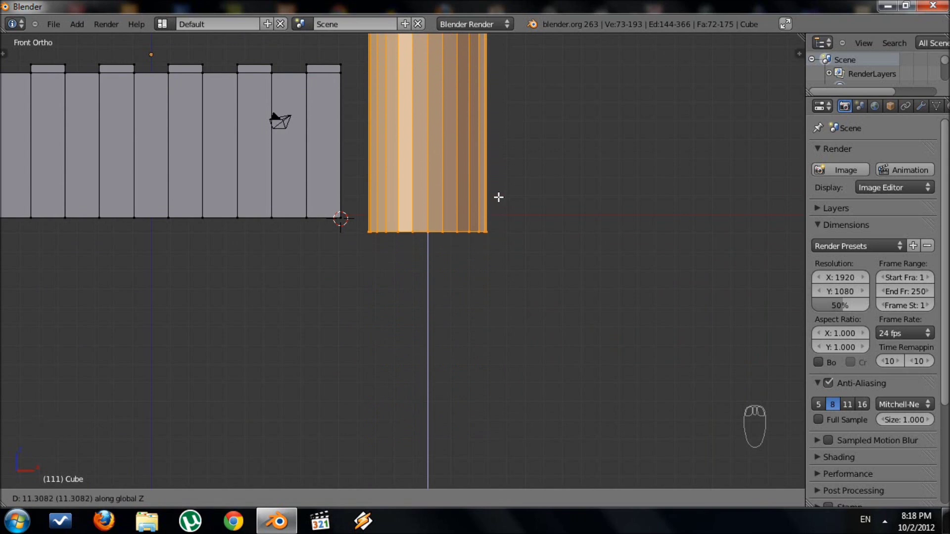
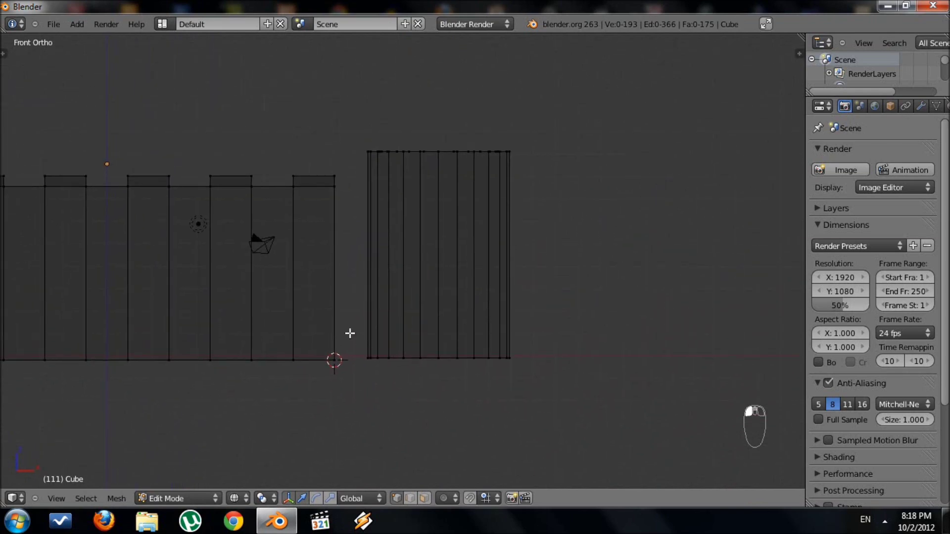
- In solid perspective view, select every other face around the tower's outer rim
{"action": "key", "text": "KP_5"}
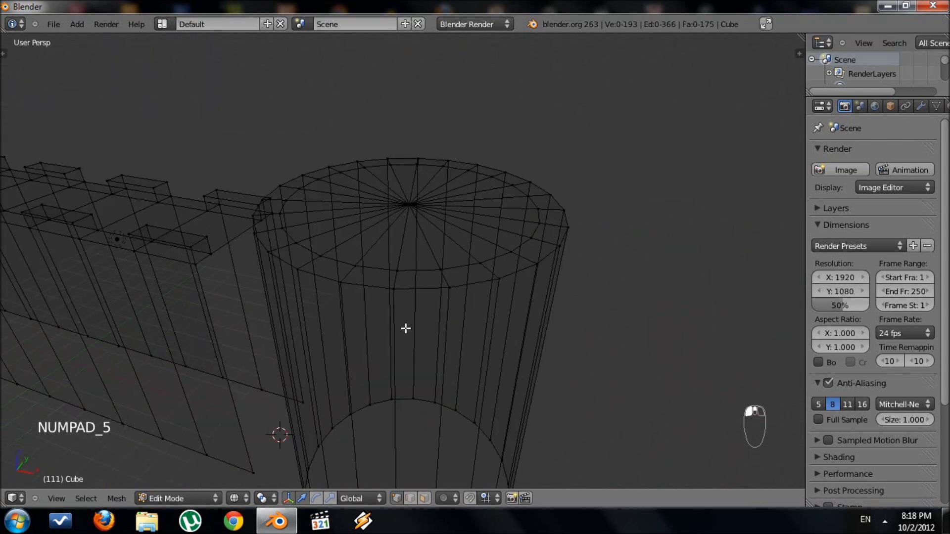
{"action": "key", "text": "z"}
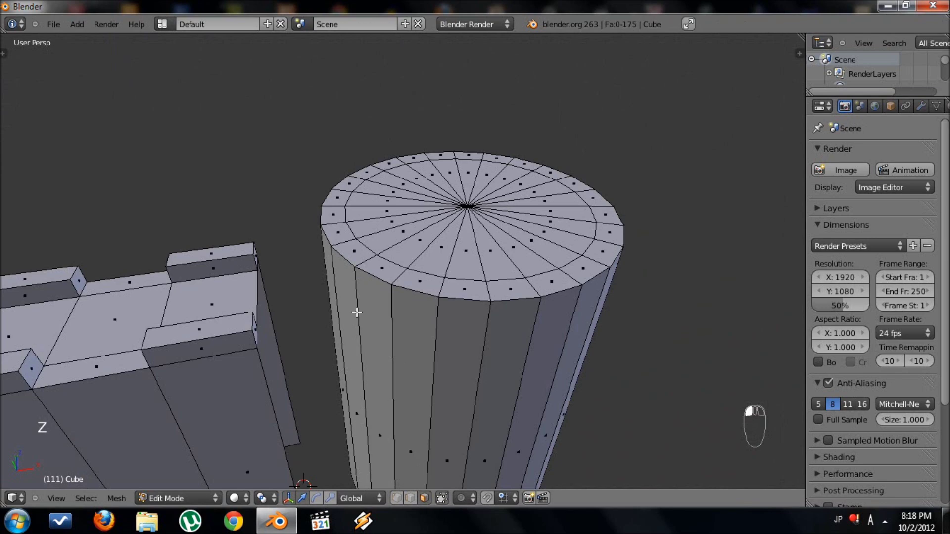
{"action": "key", "text": "b"}
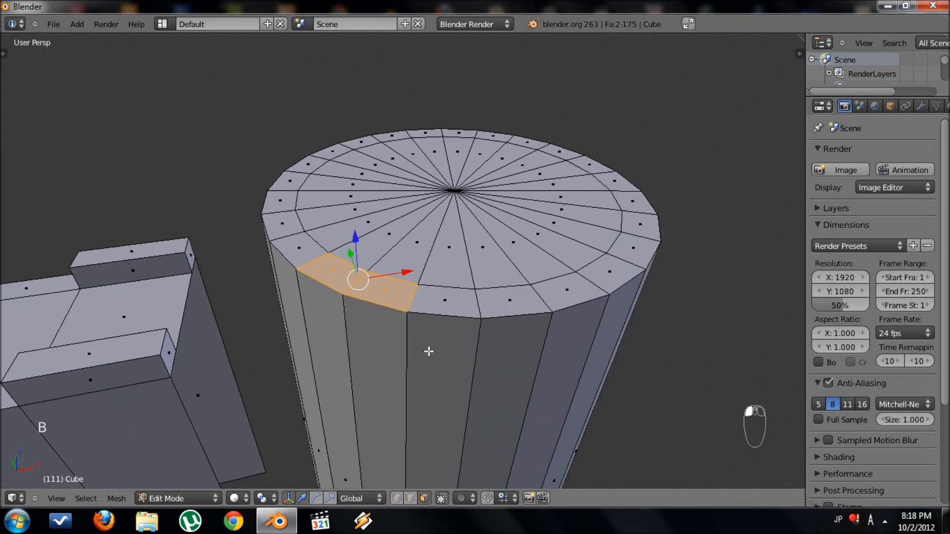
{"action": "key", "text": "b"}
{"action": "left_click_drag", "start_coordinate": [465, 315], "coordinate": [479, 310]}
{"action": "left_click", "coordinate": [483, 308]}
{"action": "key", "text": "b"}
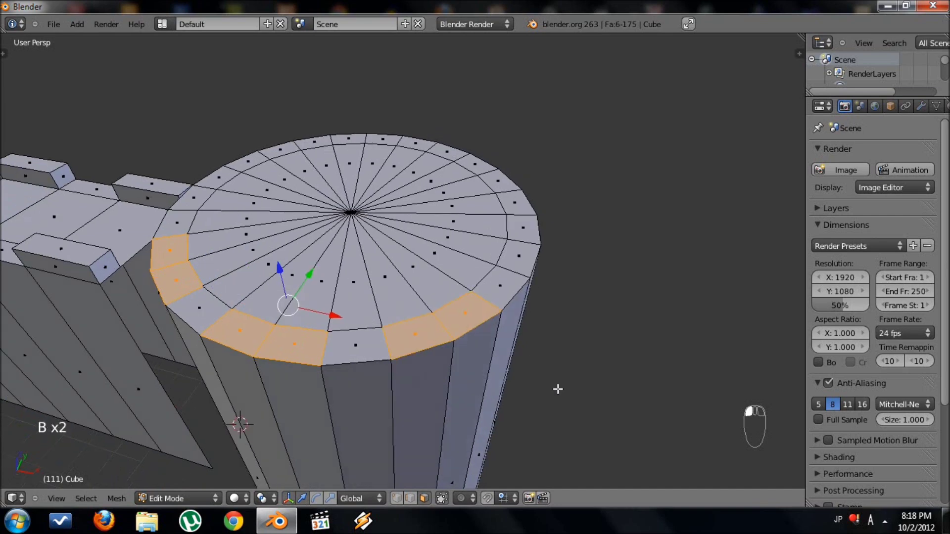
{"action": "key", "text": "b"}
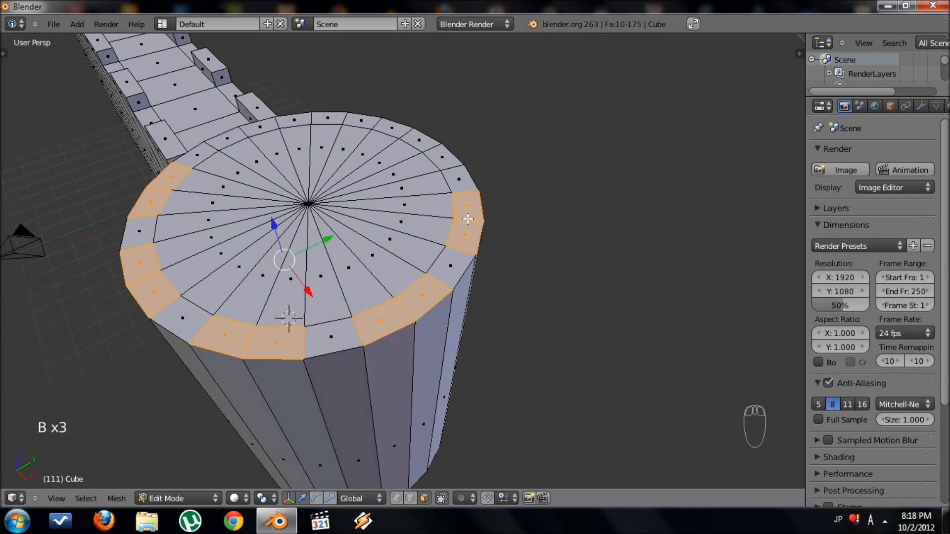
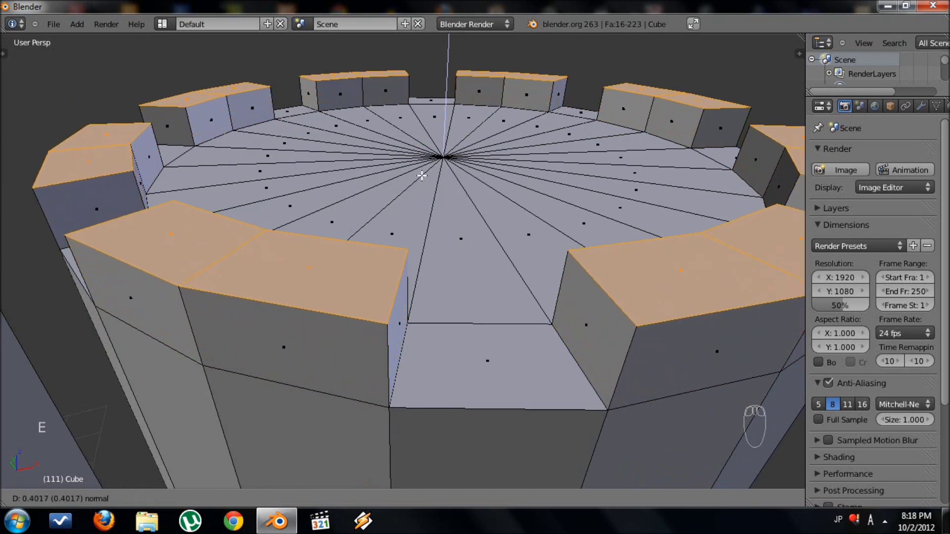
- Extrude the alternate rim faces upward into battlements around the tower top
{"action": "left_click_drag", "start_coordinate": [423, 172], "coordinate": [419, 199]}
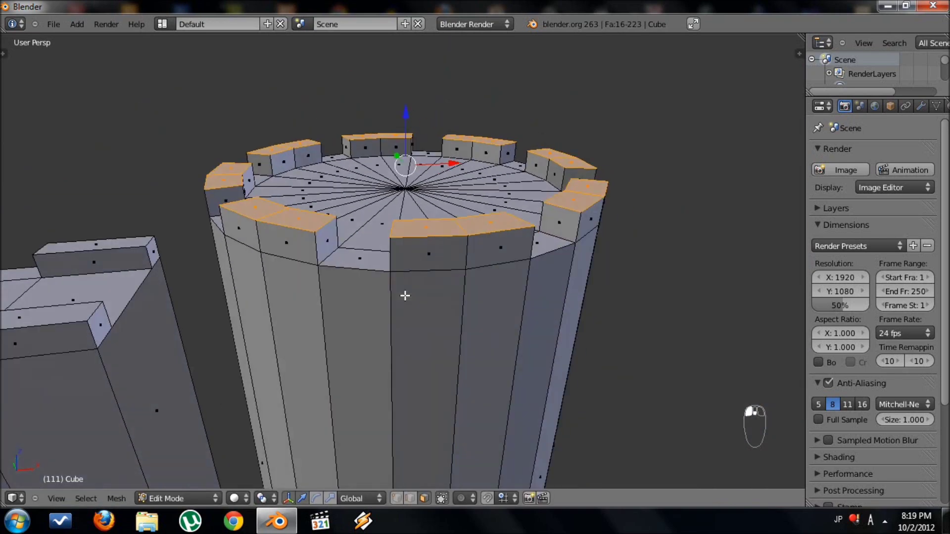
{"action": "middle_click", "coordinate": [363, 282]}
- Review the tower briefly in Object Mode, then return to editing and orbit to see tower and wall
{"action": "key", "text": "Tab"}
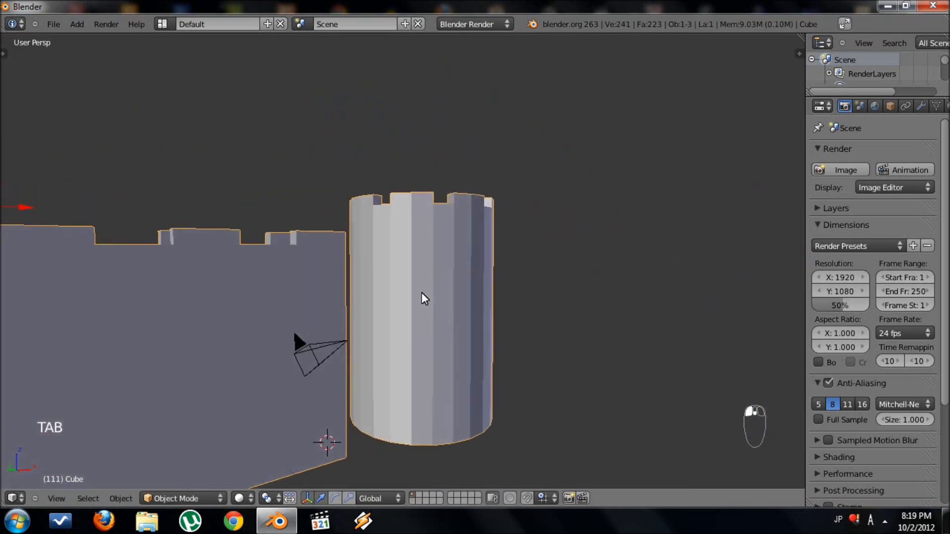
{"action": "key", "text": "Tab"}
{"action": "left_click_drag", "start_coordinate": [408, 284], "coordinate": [357, 307]}
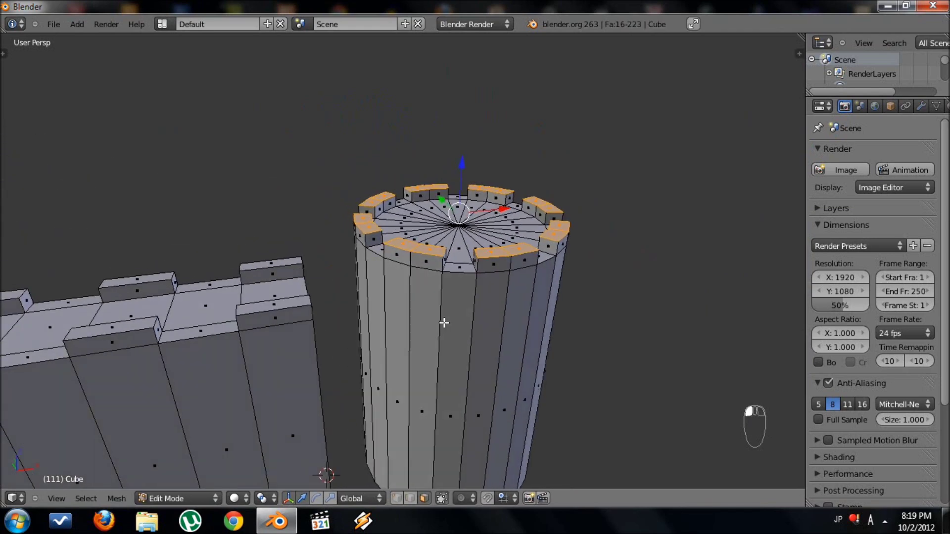
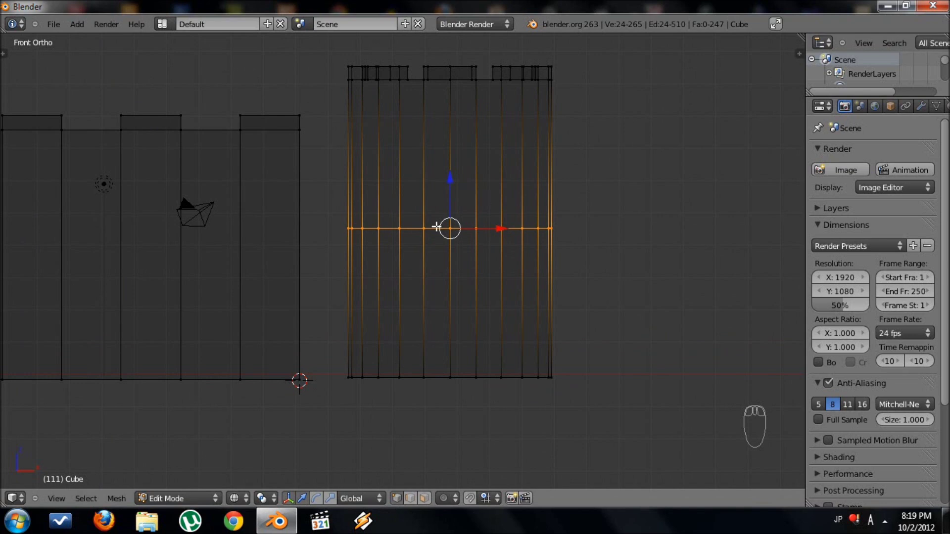
- Slide the new edge loop lower and scale the tower's bottom ring outward into a flared base
{"action": "key", "text": "g"}
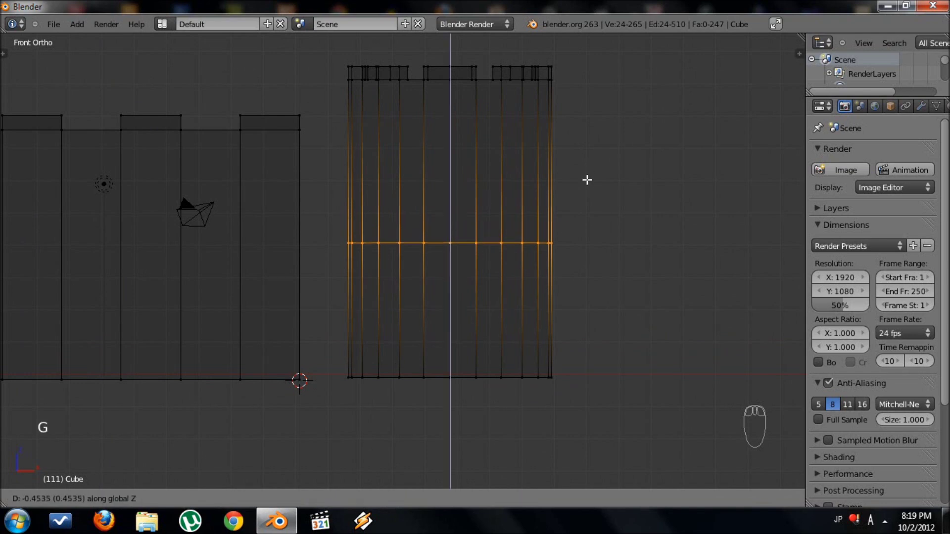
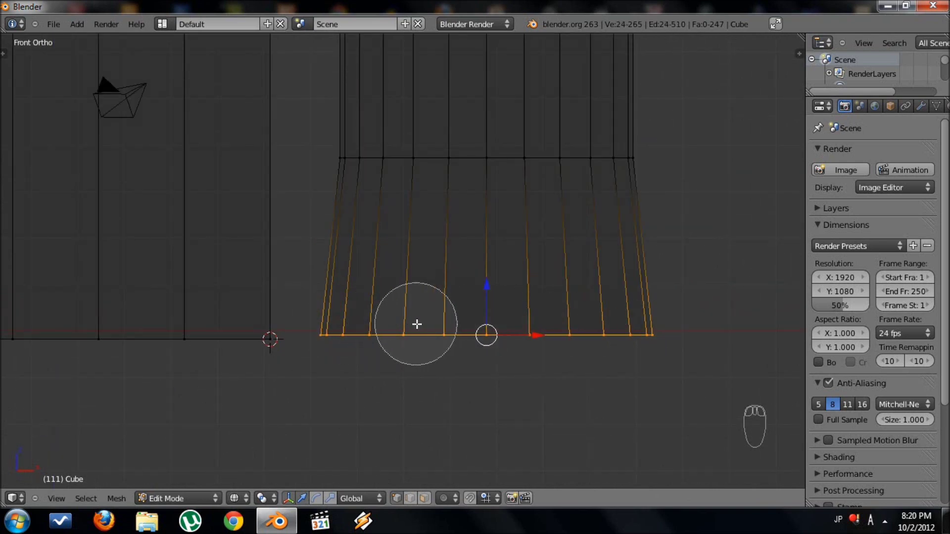
{"action": "left_click_drag", "start_coordinate": [387, 323], "coordinate": [238, 331]}
{"action": "key", "text": "a"}
{"action": "key", "text": "b"}
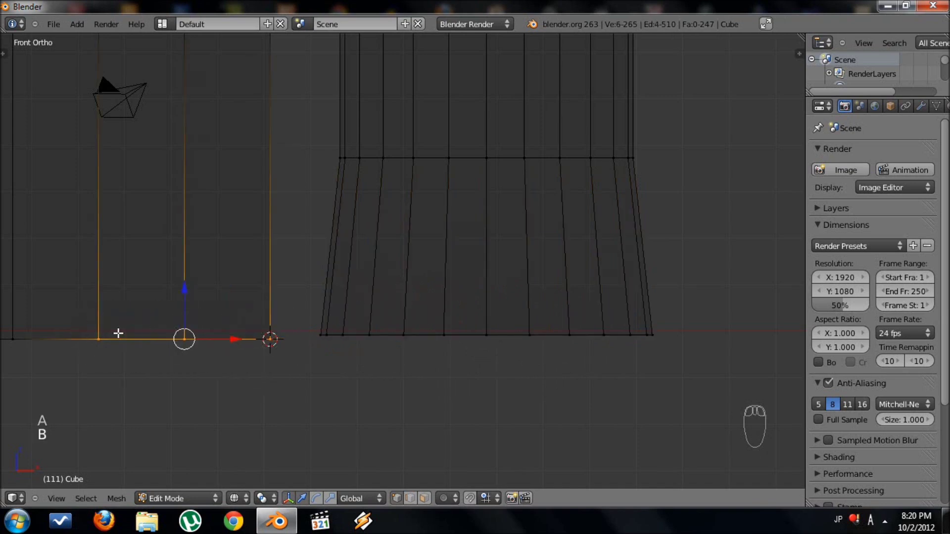
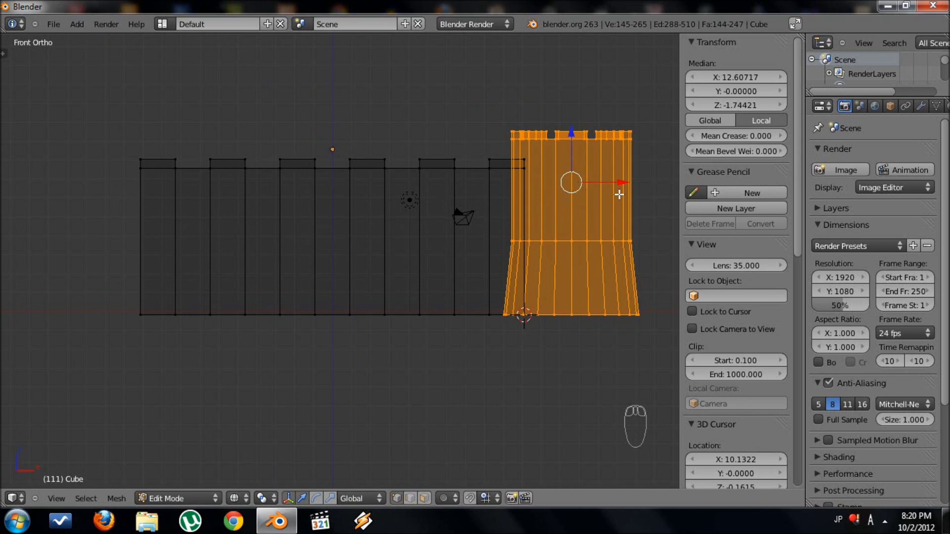
- Duplicate the tower to move a copy to the wall's opposite end
{"action": "key", "text": "shift+d"}
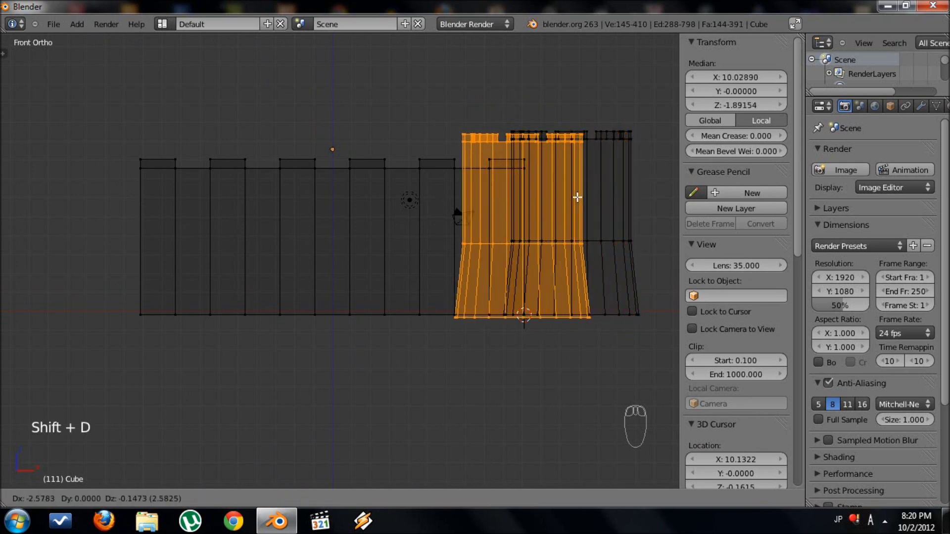
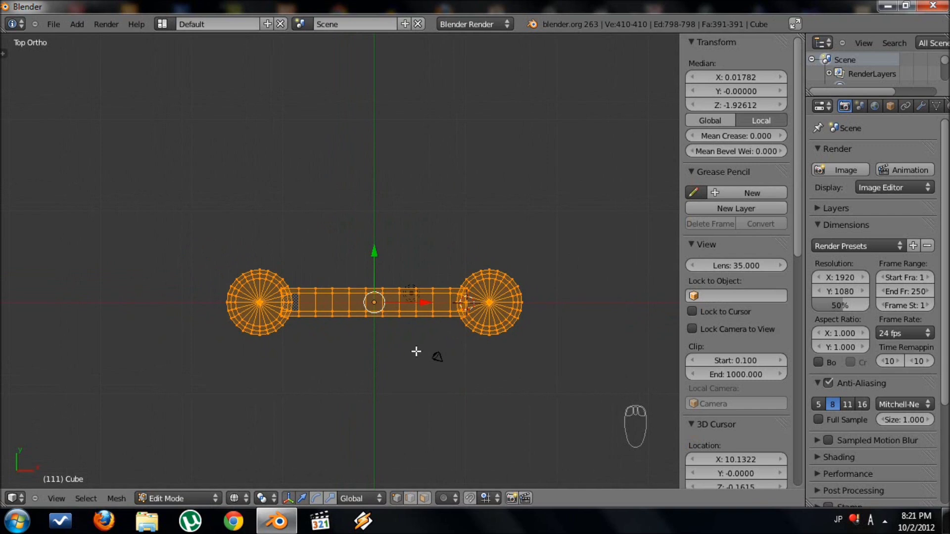
- Duplicate the wall with both towers to move the copy back along Y
{"action": "key", "text": "shift+d"}
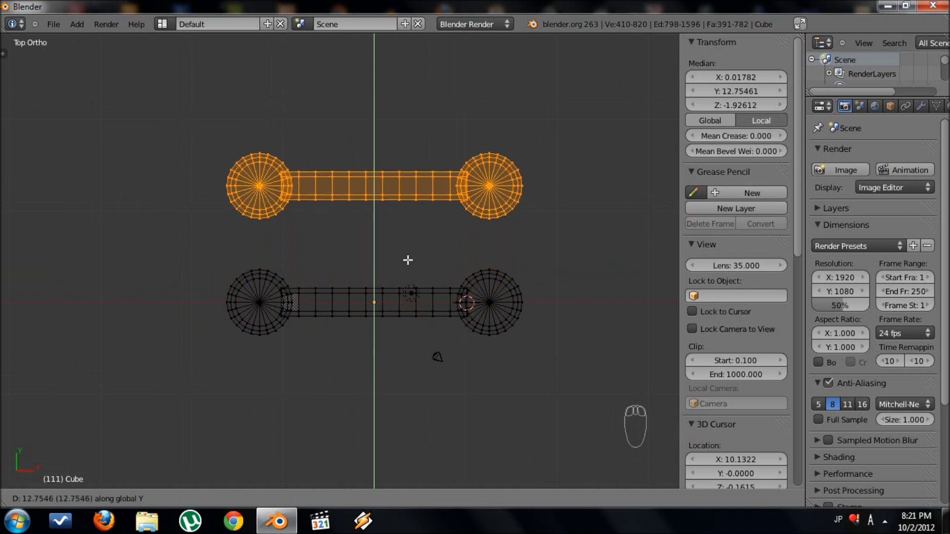
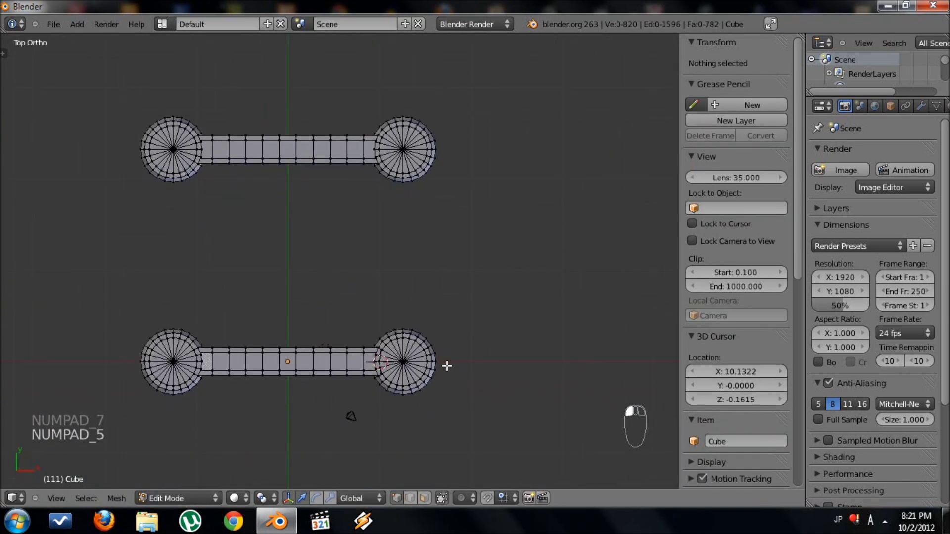
- Inspect the wall in 3D and switch to face selection before duplicating it as a side wall
{"action": "key", "text": "l"}
{"action": "key", "text": "a"}
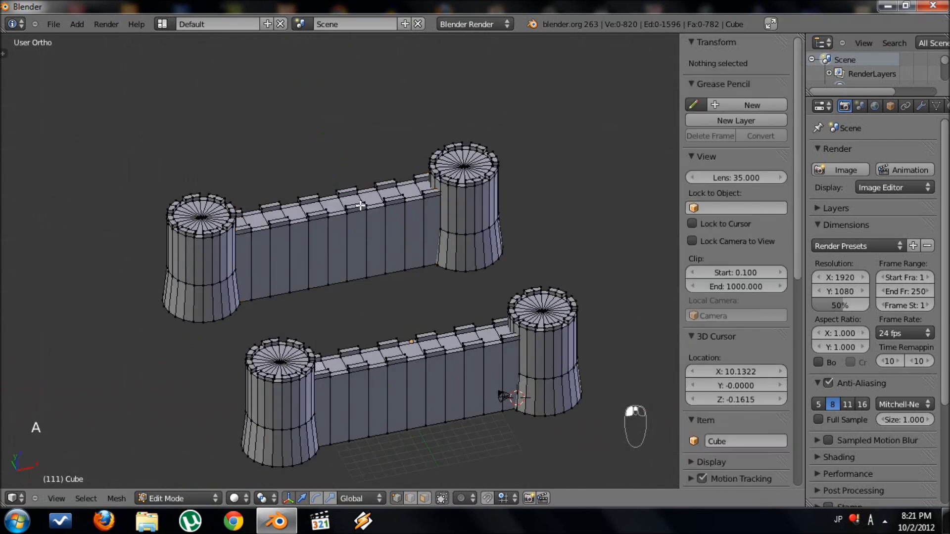
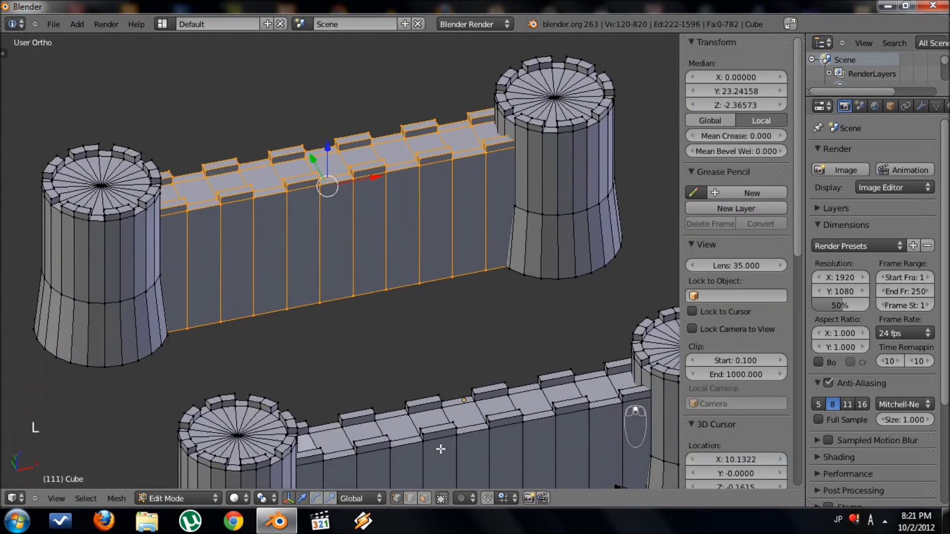
{"action": "left_click", "coordinate": [426, 502]}
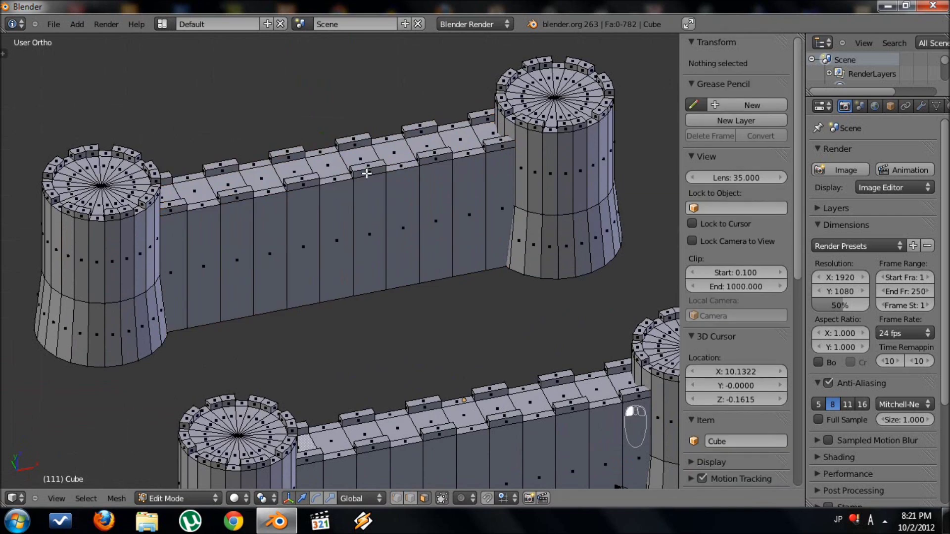
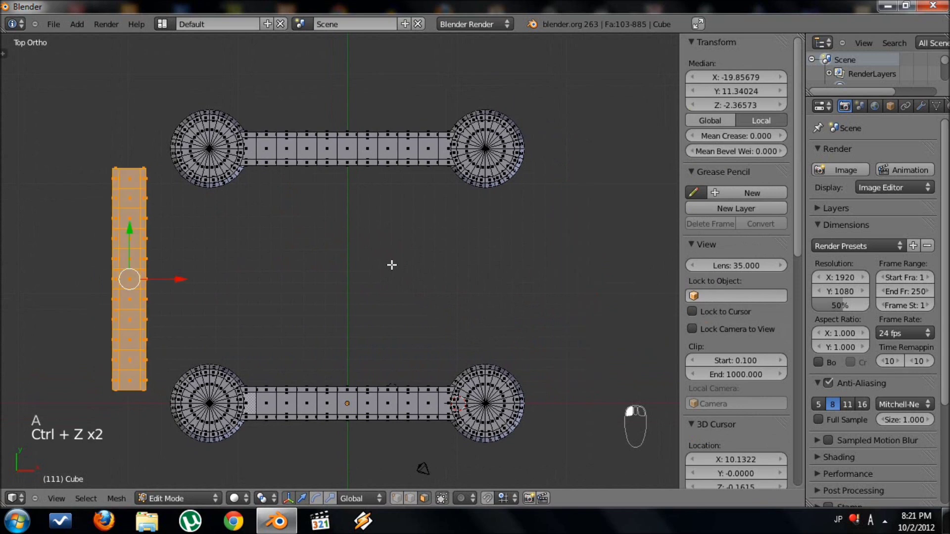
- Duplicate the side wall and drag the copy toward the right corner tower
{"action": "key", "text": "g"}
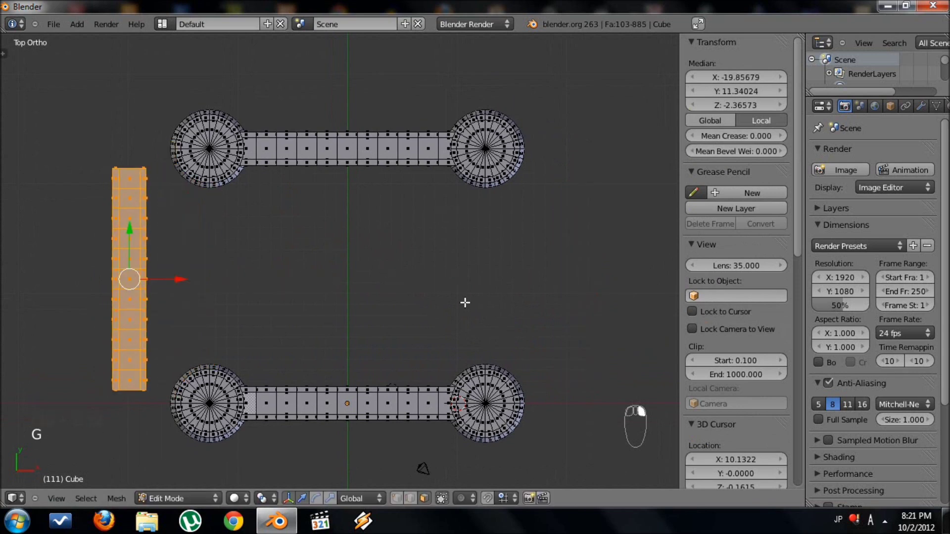
{"action": "key", "text": "shift+d"}
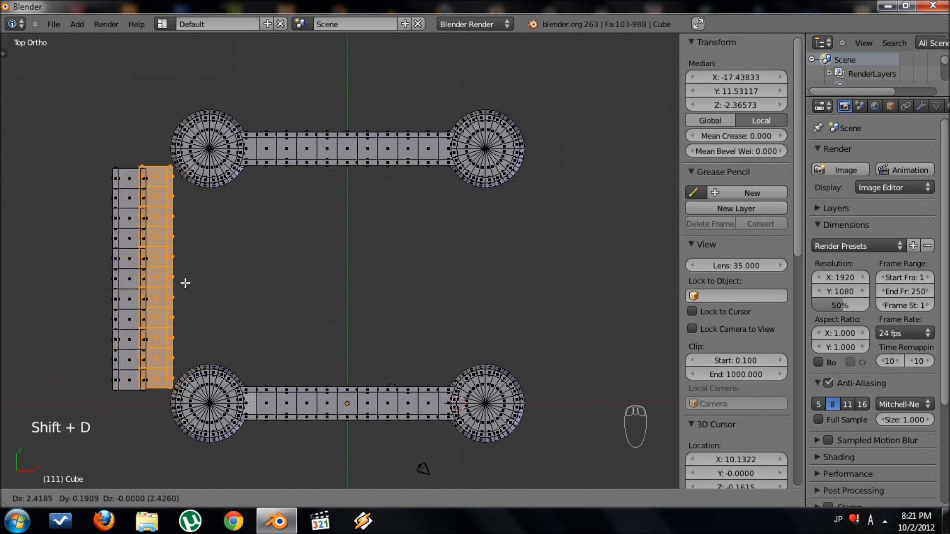
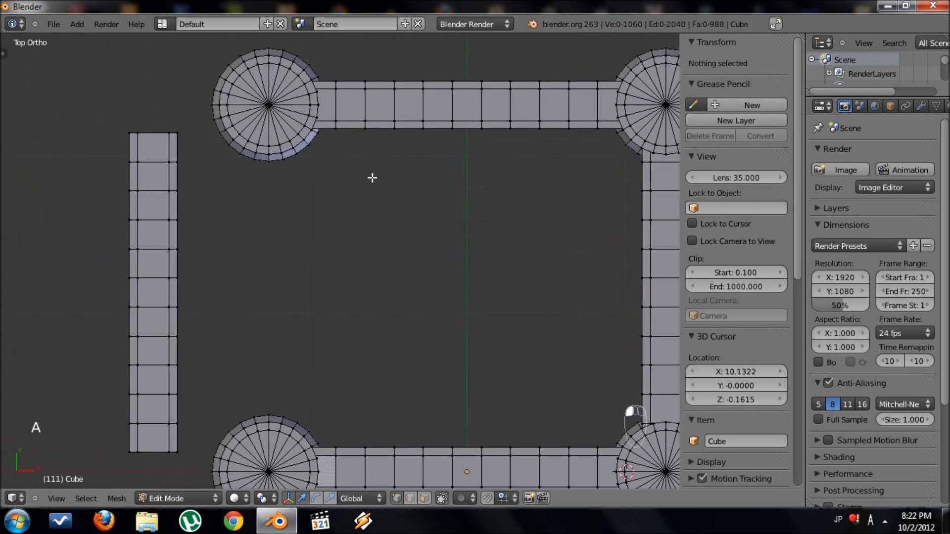
- Clear the selection and select the whole left wall to line it up with its corner tower
{"action": "key", "text": "b"}
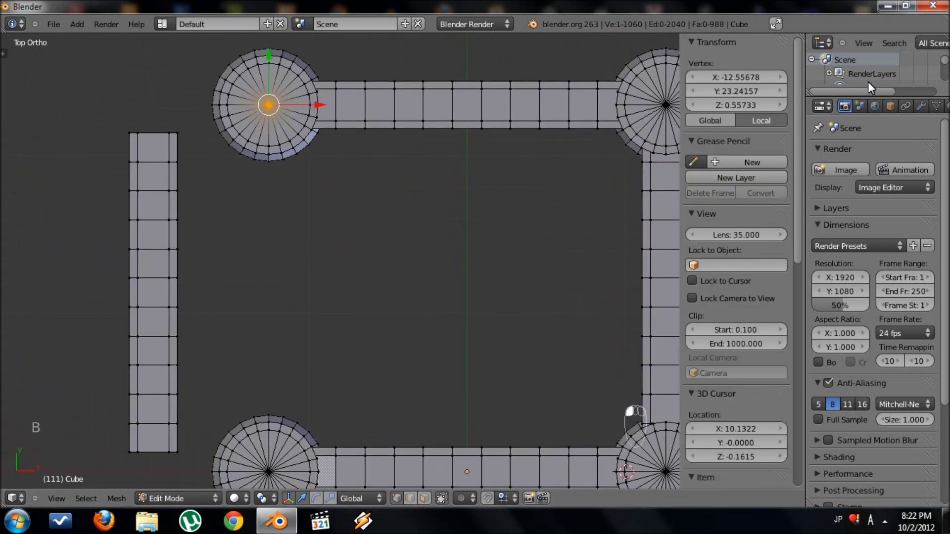
{"action": "key", "text": "a"}
{"action": "key", "text": "l"}
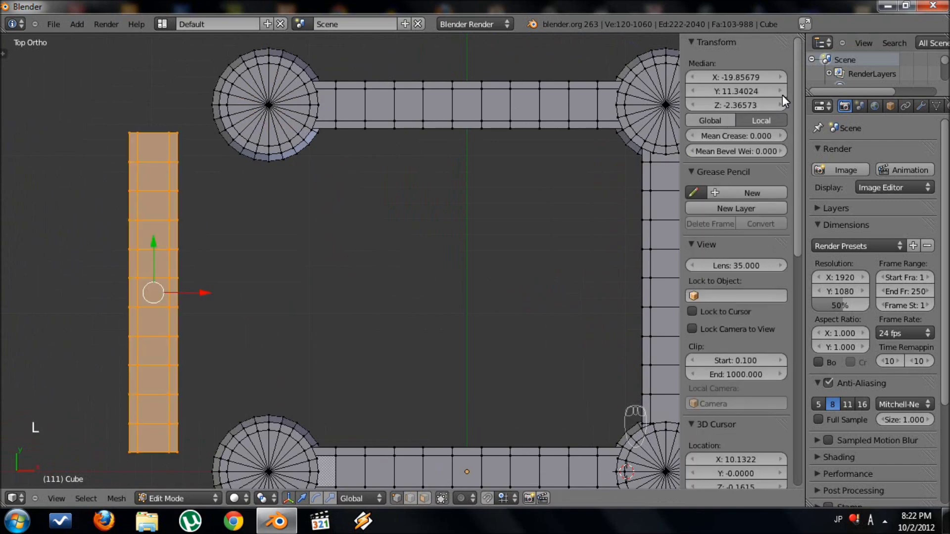
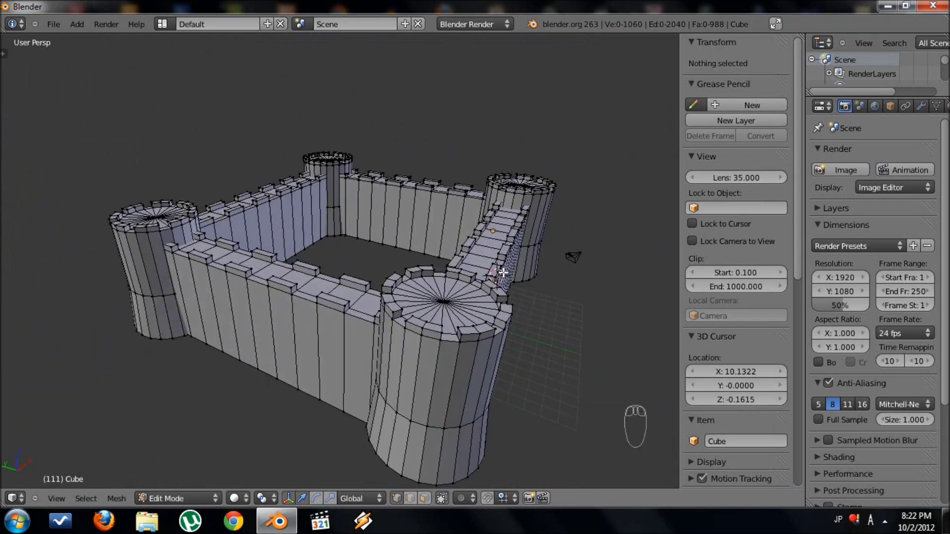
{"action": "left_click", "coordinate": [415, 317]}
{"action": "left_click_drag", "start_coordinate": [399, 282], "coordinate": [417, 297]}
{"action": "left_click", "coordinate": [422, 295]}
{"action": "left_click_drag", "start_coordinate": [414, 281], "coordinate": [413, 303]}
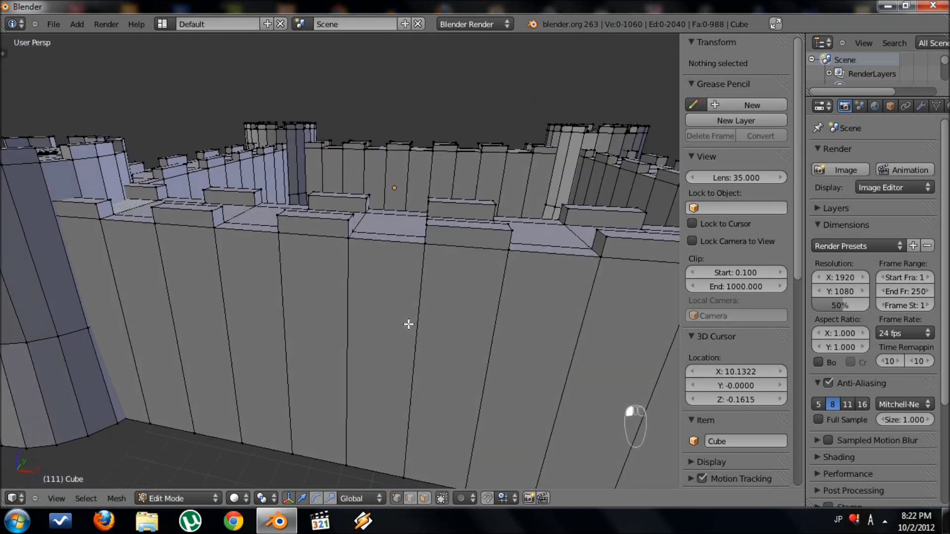
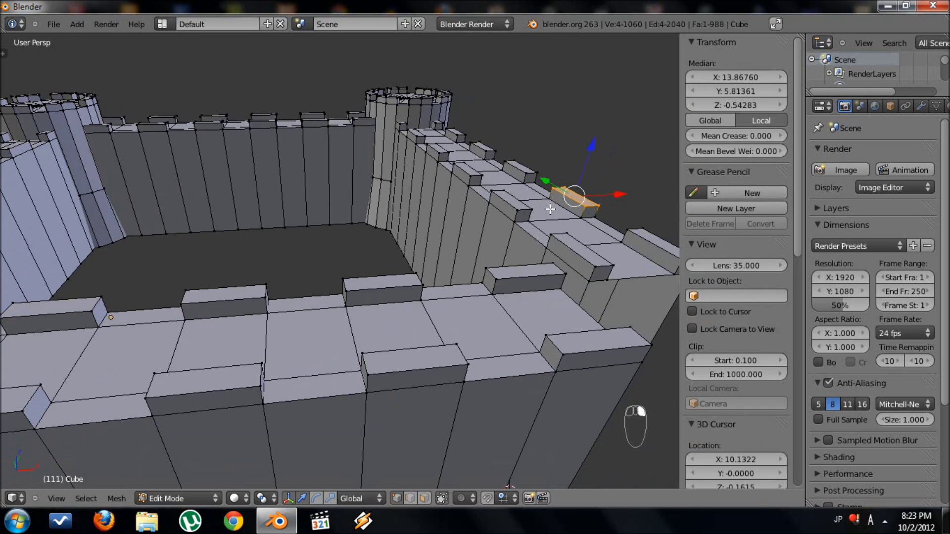
- Select the right wall, its tower and further connected wall sections, orbiting to reach them
{"action": "key", "text": "h"}
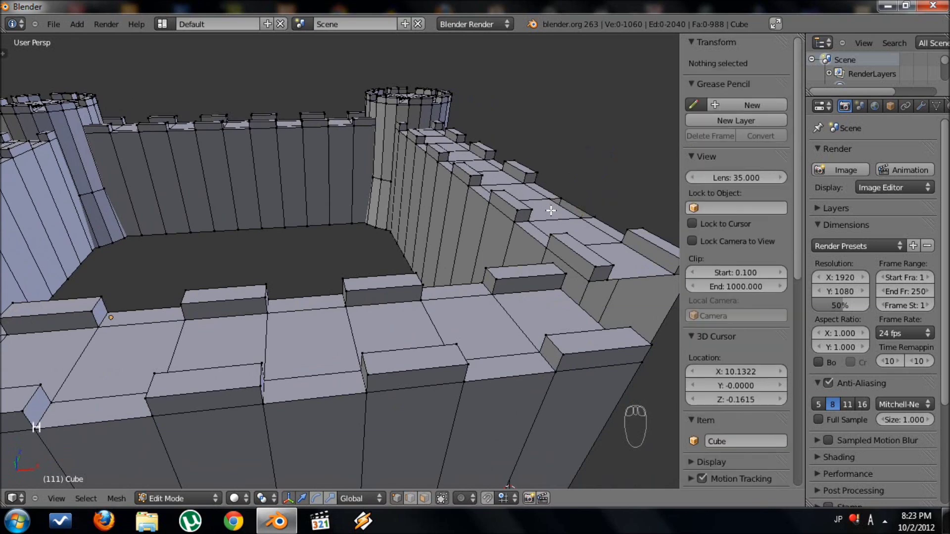
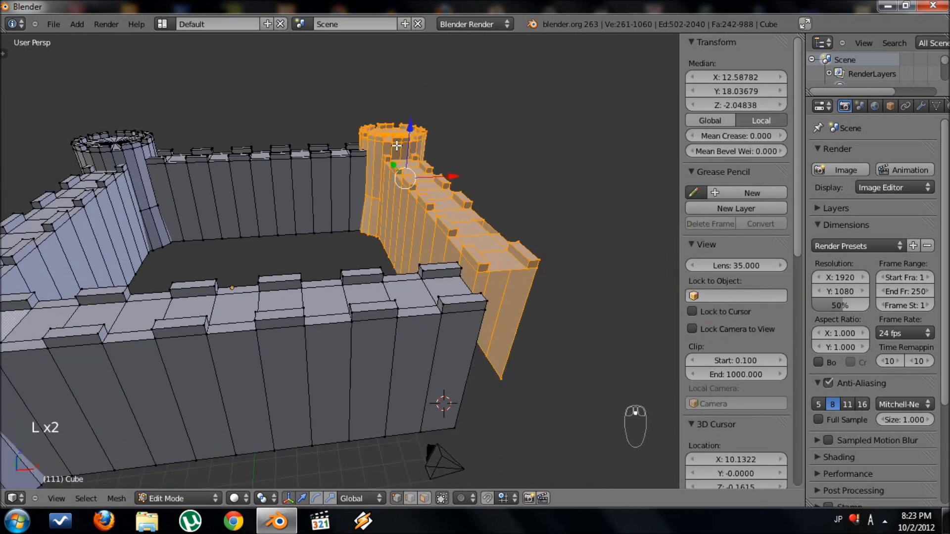
{"action": "key", "text": "l"}
{"action": "key", "text": "l"}
{"action": "key", "text": "l"}
{"action": "middle_click", "coordinate": [106, 189]}
{"action": "key", "text": "l"}
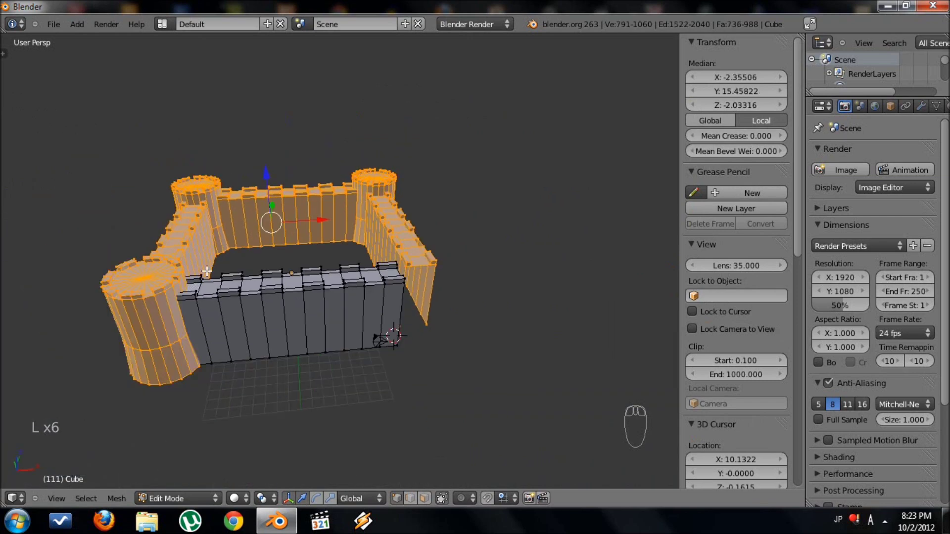
{"action": "key", "text": "h"}
{"action": "left_click_drag", "start_coordinate": [249, 300], "coordinate": [323, 265]}
{"action": "key", "text": "w"}
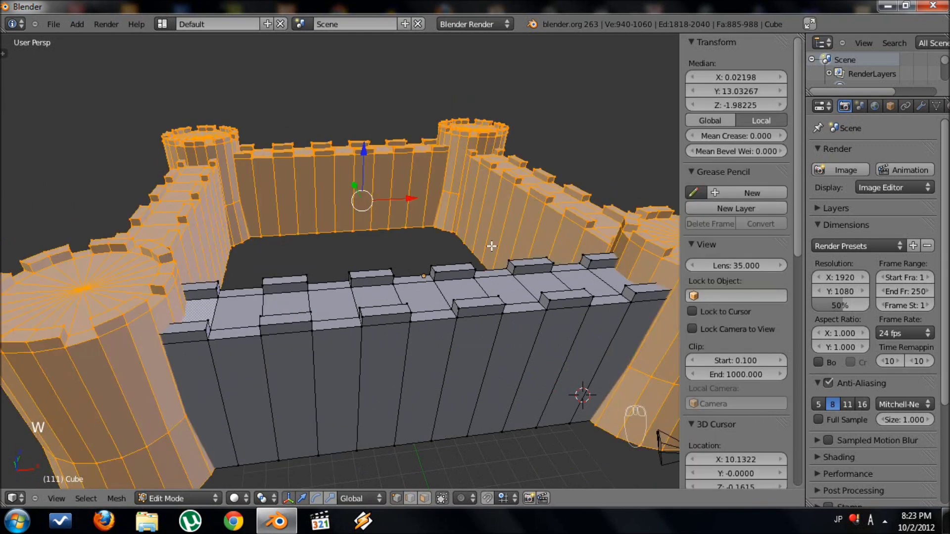
{"action": "key", "text": "ctrl+z"}
- Add the remaining towers to the selection and hide everything except the front wall
{"action": "left_click_drag", "start_coordinate": [417, 261], "coordinate": [372, 295]}
{"action": "key", "text": "KP_1"}
{"action": "key", "text": "KP_5"}
{"action": "left_click_drag", "start_coordinate": [384, 298], "coordinate": [398, 279]}
{"action": "left_click_drag", "start_coordinate": [398, 279], "coordinate": [369, 268]}
{"action": "key", "text": "b"}
{"action": "left_click", "coordinate": [370, 268]}
{"action": "middle_click", "coordinate": [413, 506]}
{"action": "key", "text": "z"}
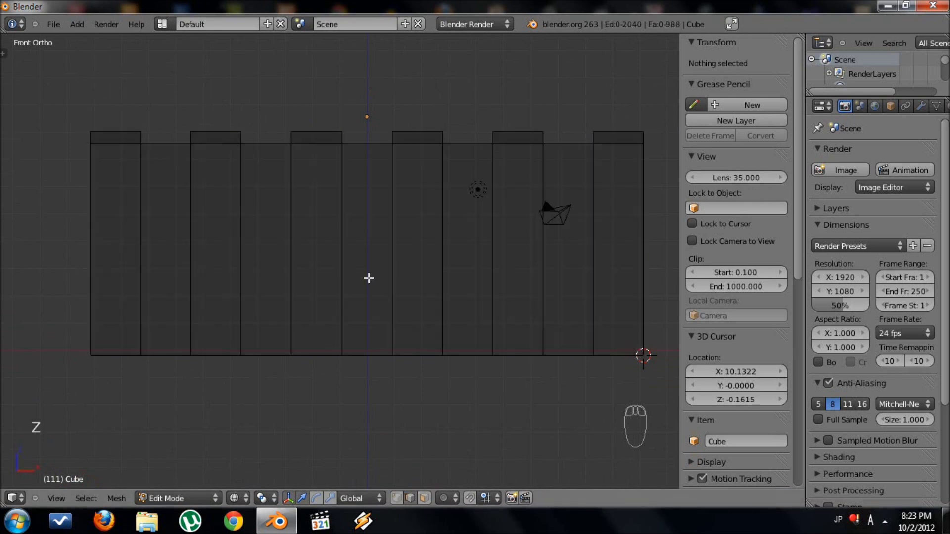
- Begin brush-selecting the middle lower faces of the front wall for the gate opening
{"action": "key", "text": "b"}
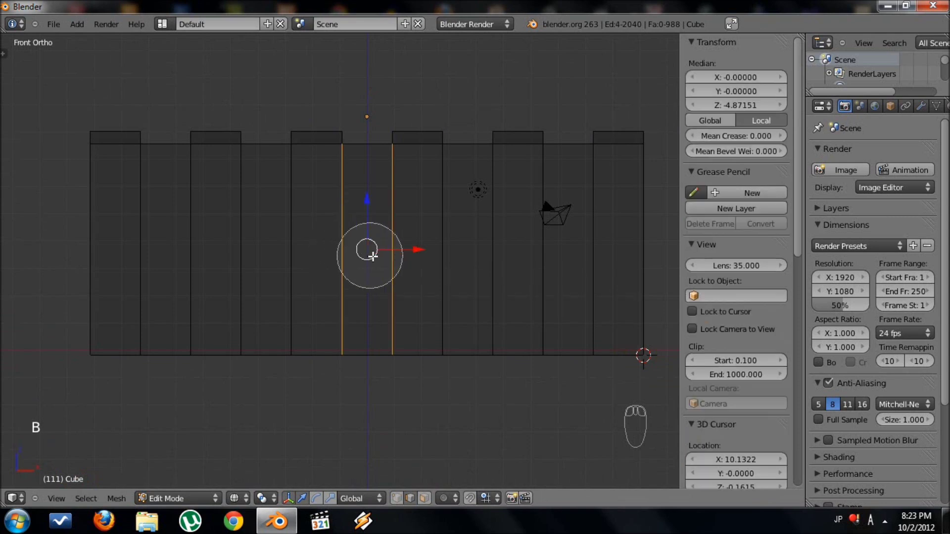
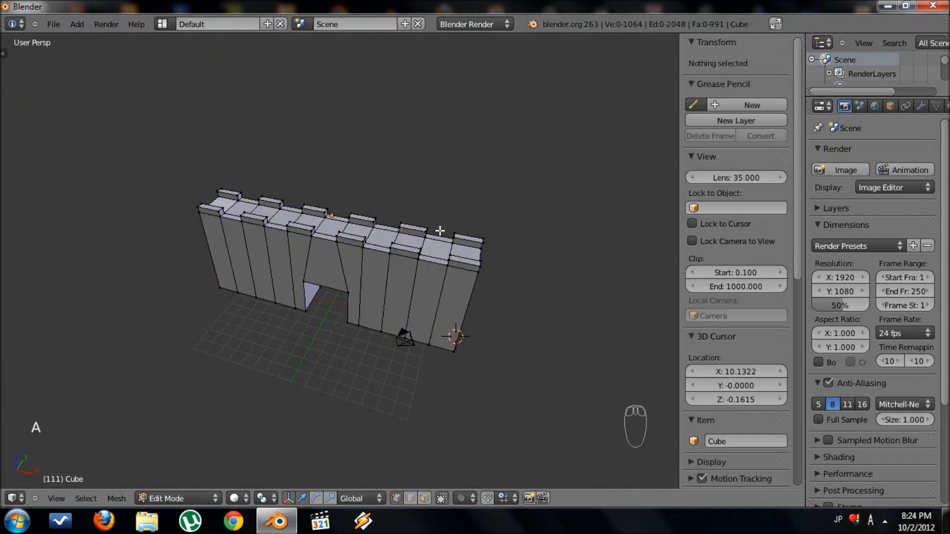
- Reveal the hidden walls and towers again
{"action": "key", "text": "w"}
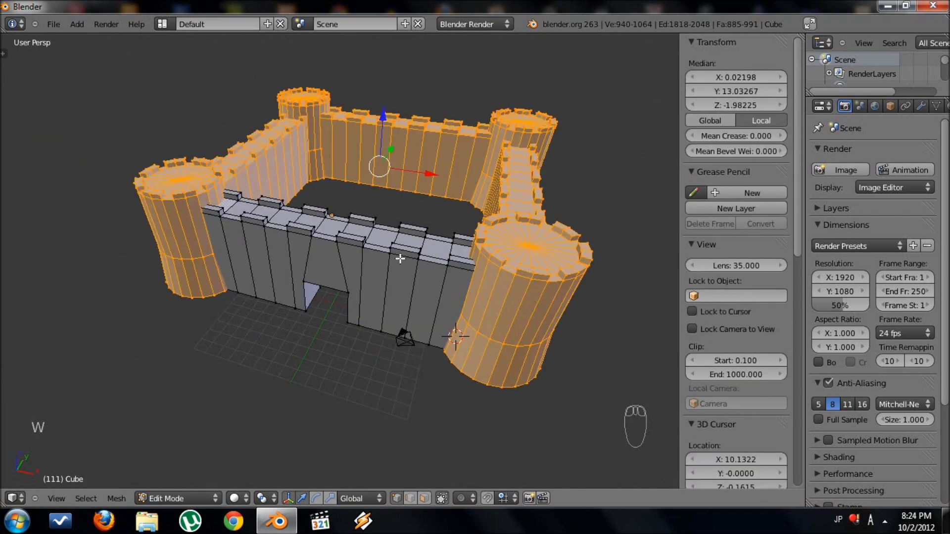
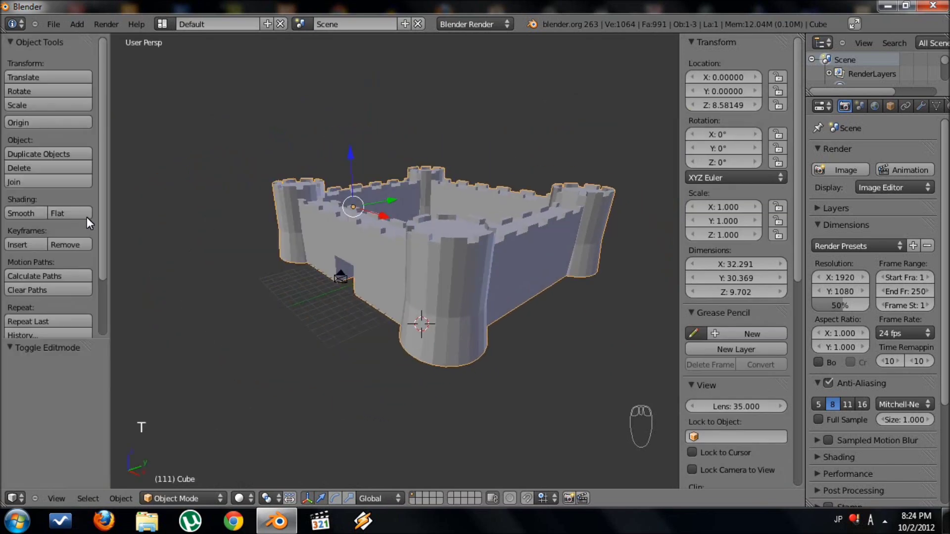
- Select the castle object and orbit around the courtyard to inspect the smooth shading
{"action": "left_click_drag", "start_coordinate": [29, 215], "coordinate": [325, 346]}
{"action": "left_click_drag", "start_coordinate": [372, 351], "coordinate": [427, 354]}
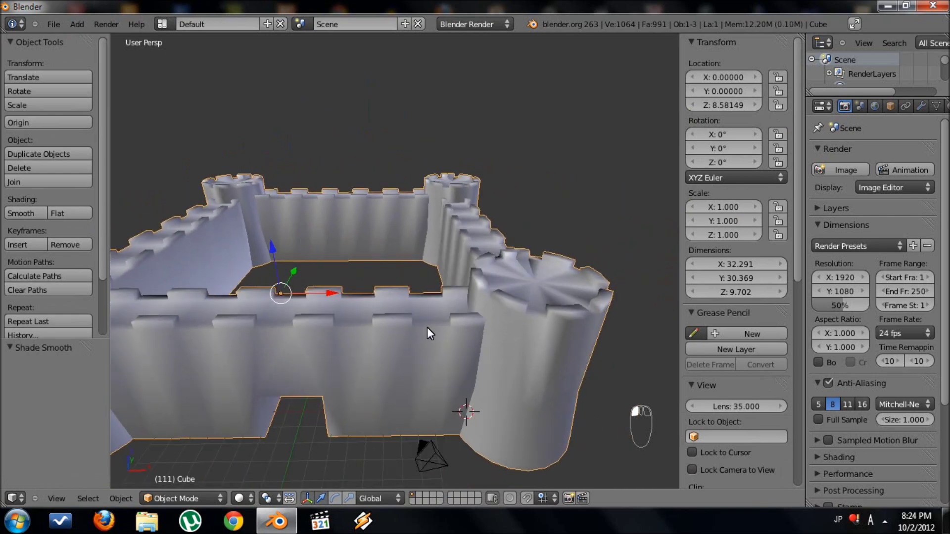
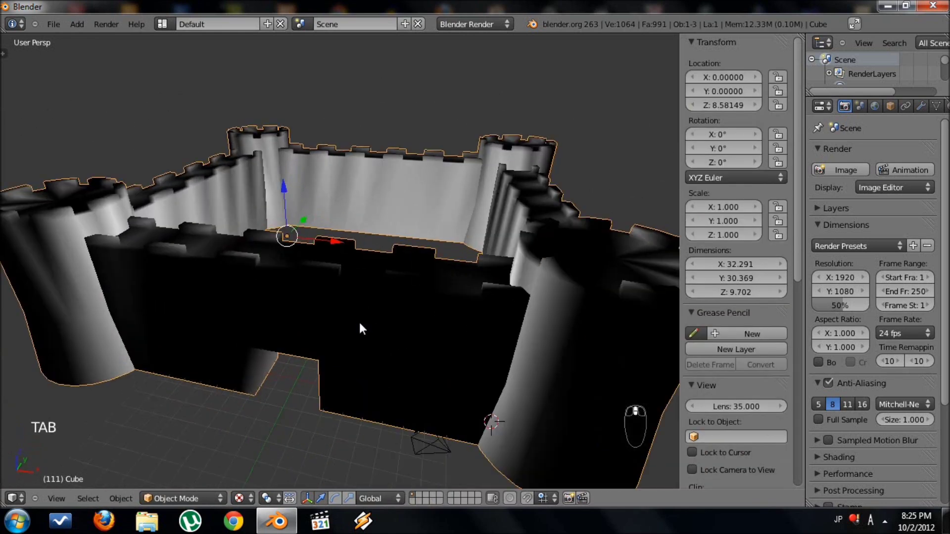
{"action": "right_click", "coordinate": [323, 350]}
{"action": "middle_click", "coordinate": [349, 348]}
{"action": "right_click", "coordinate": [372, 344]}
{"action": "middle_click", "coordinate": [393, 341]}
{"action": "right_click", "coordinate": [400, 341]}
{"action": "left_click_drag", "start_coordinate": [399, 341], "coordinate": [339, 356]}
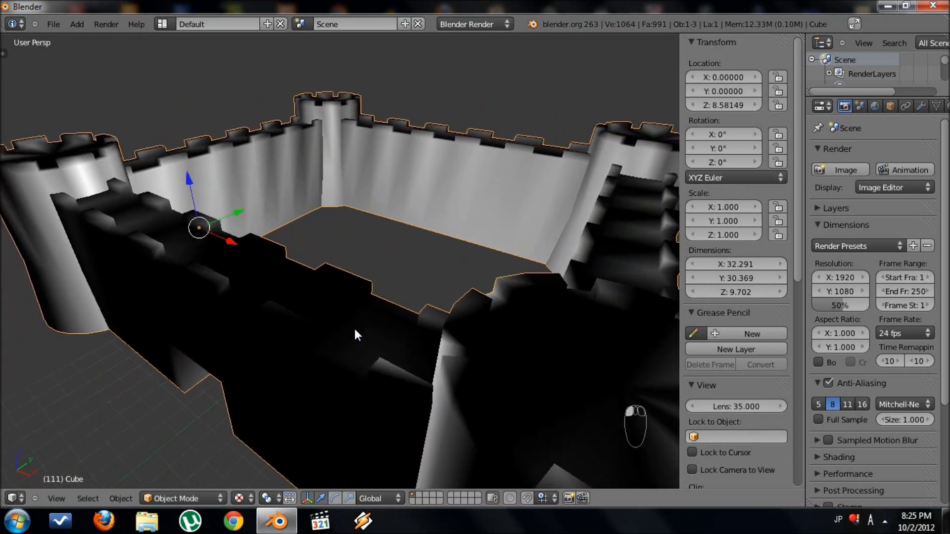